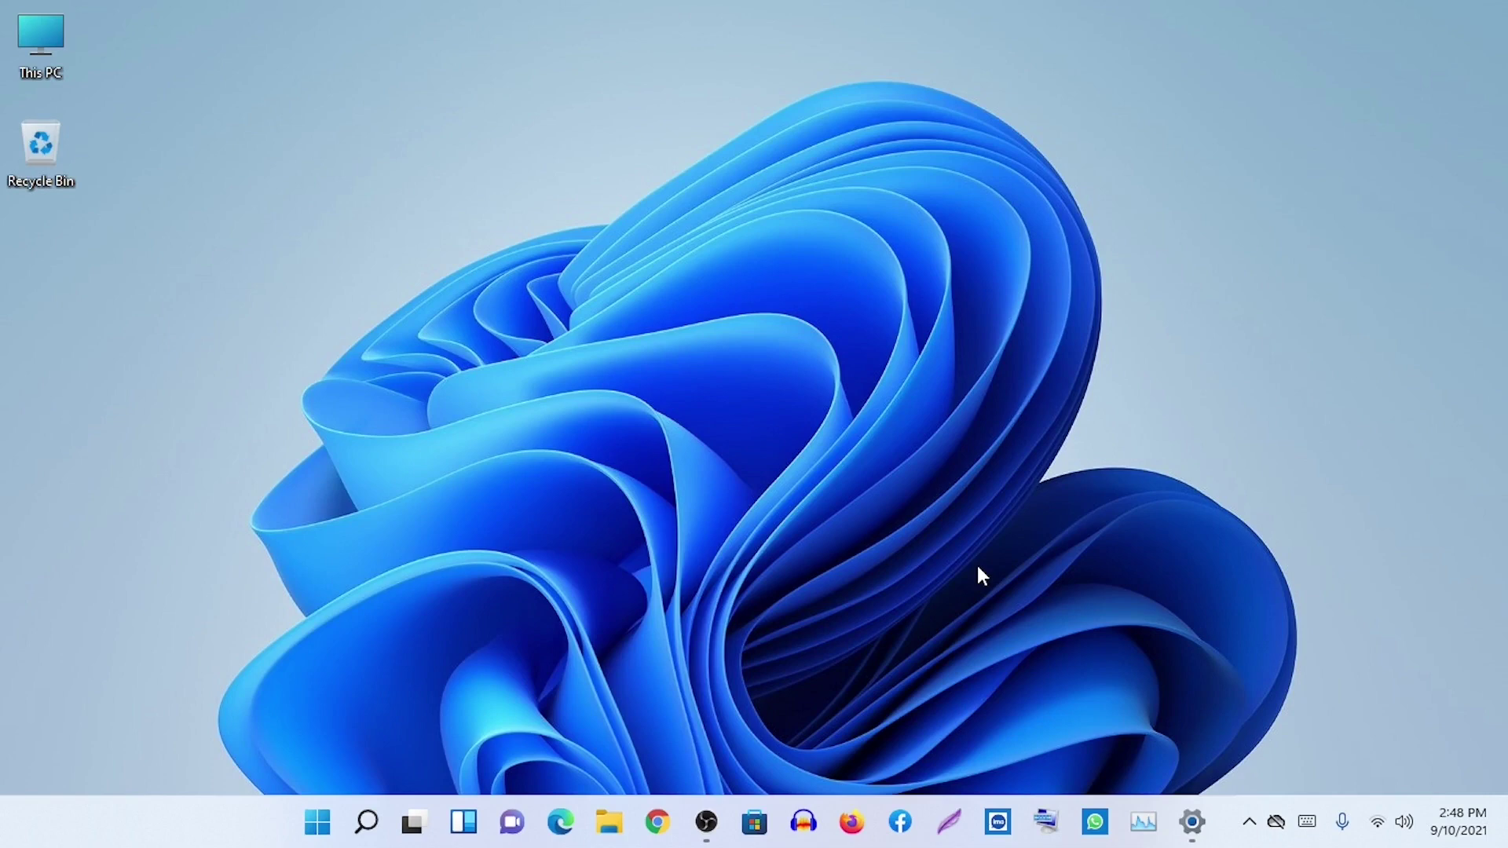
# - Return Windows Settings to the System overview page showing the device name and update status
pyautogui.click(1200, 830)
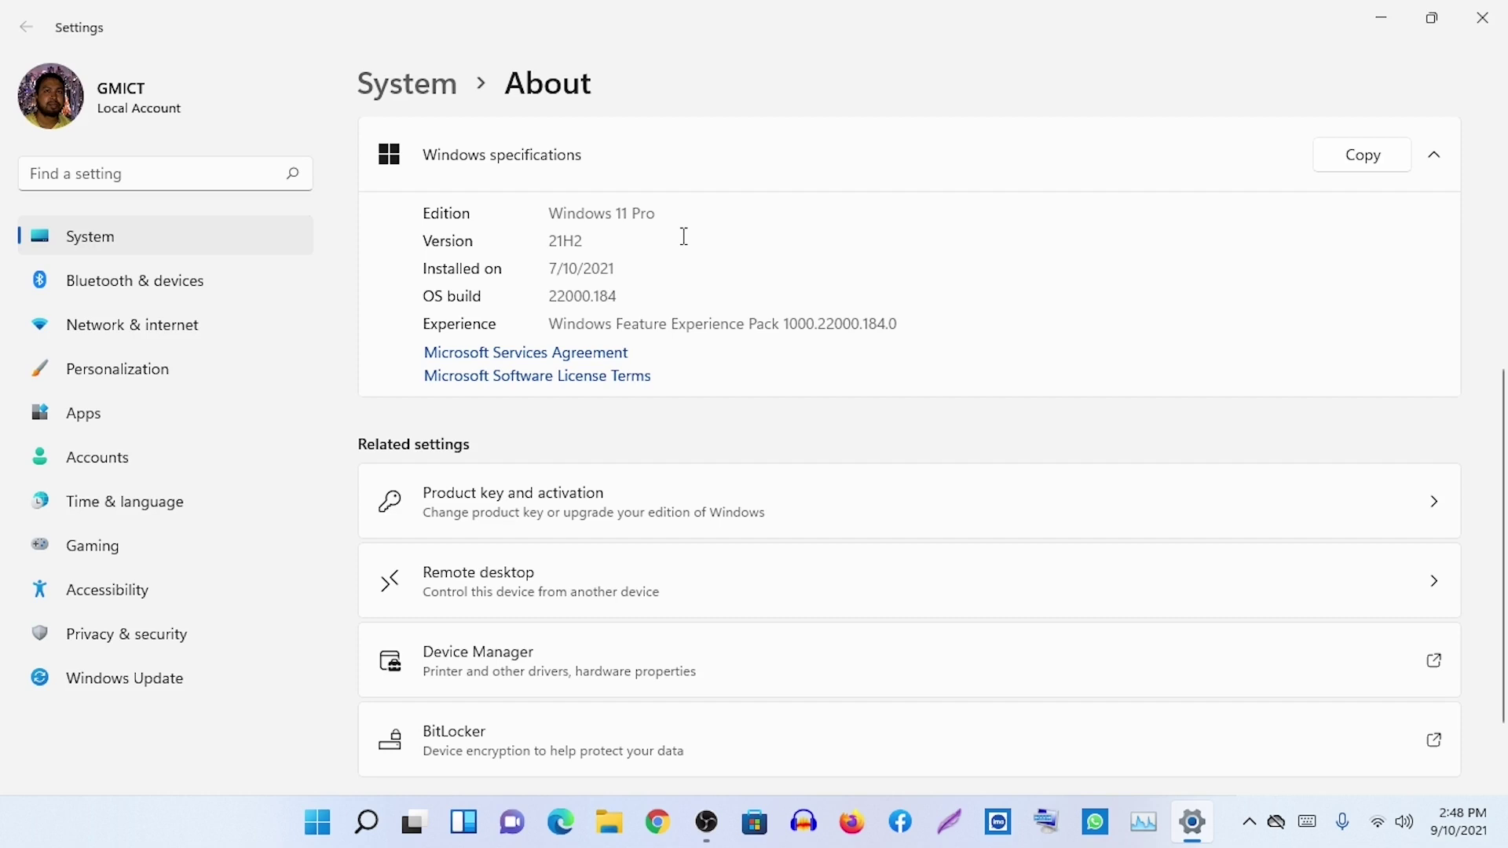
pyautogui.press('ctrl+`')
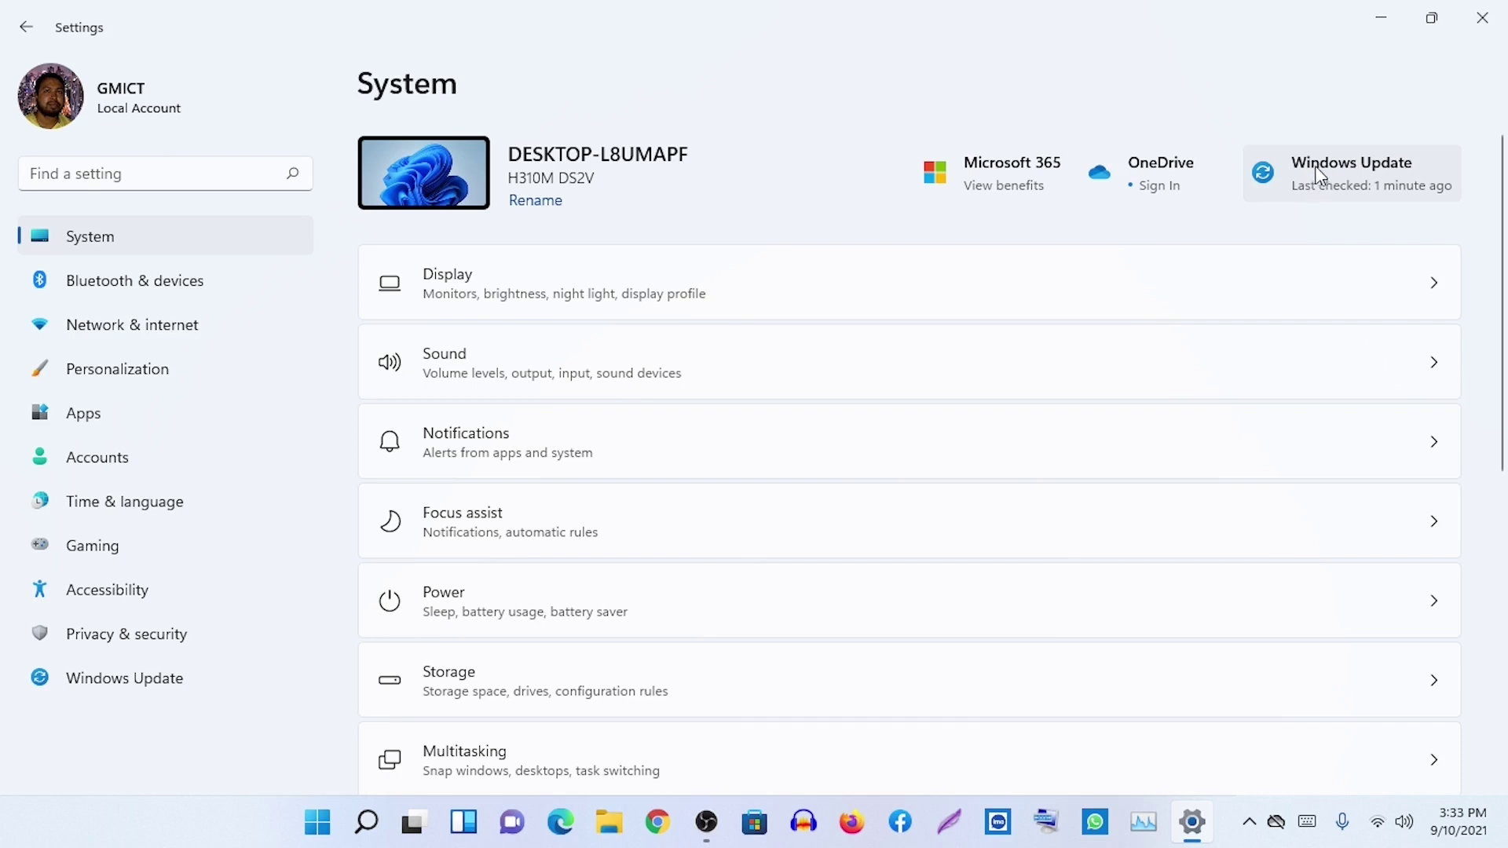
# - Show the Windows Update page reporting the PC is up to date
pyautogui.click(1318, 182)
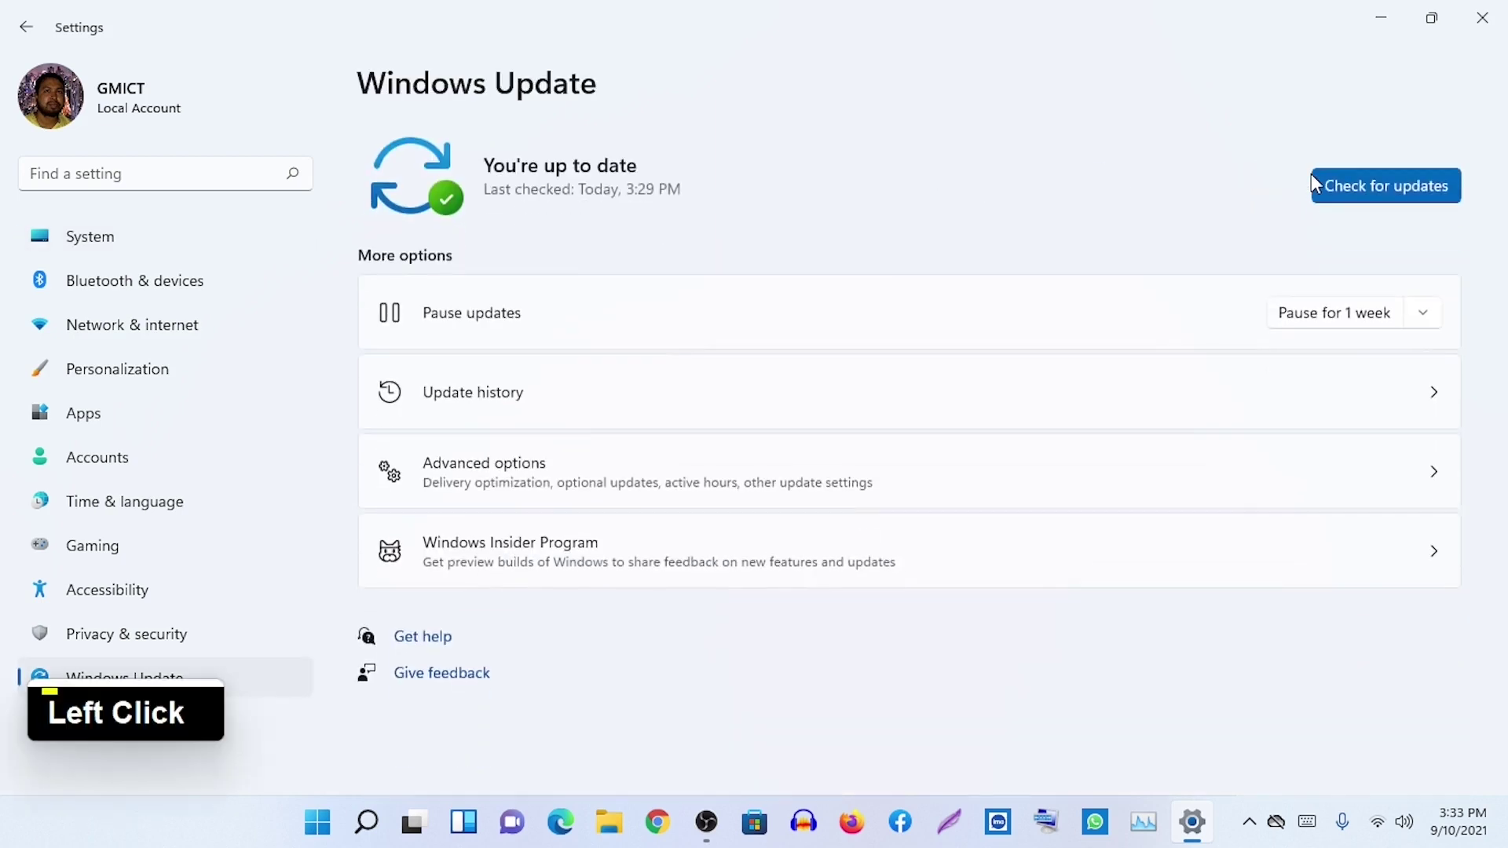
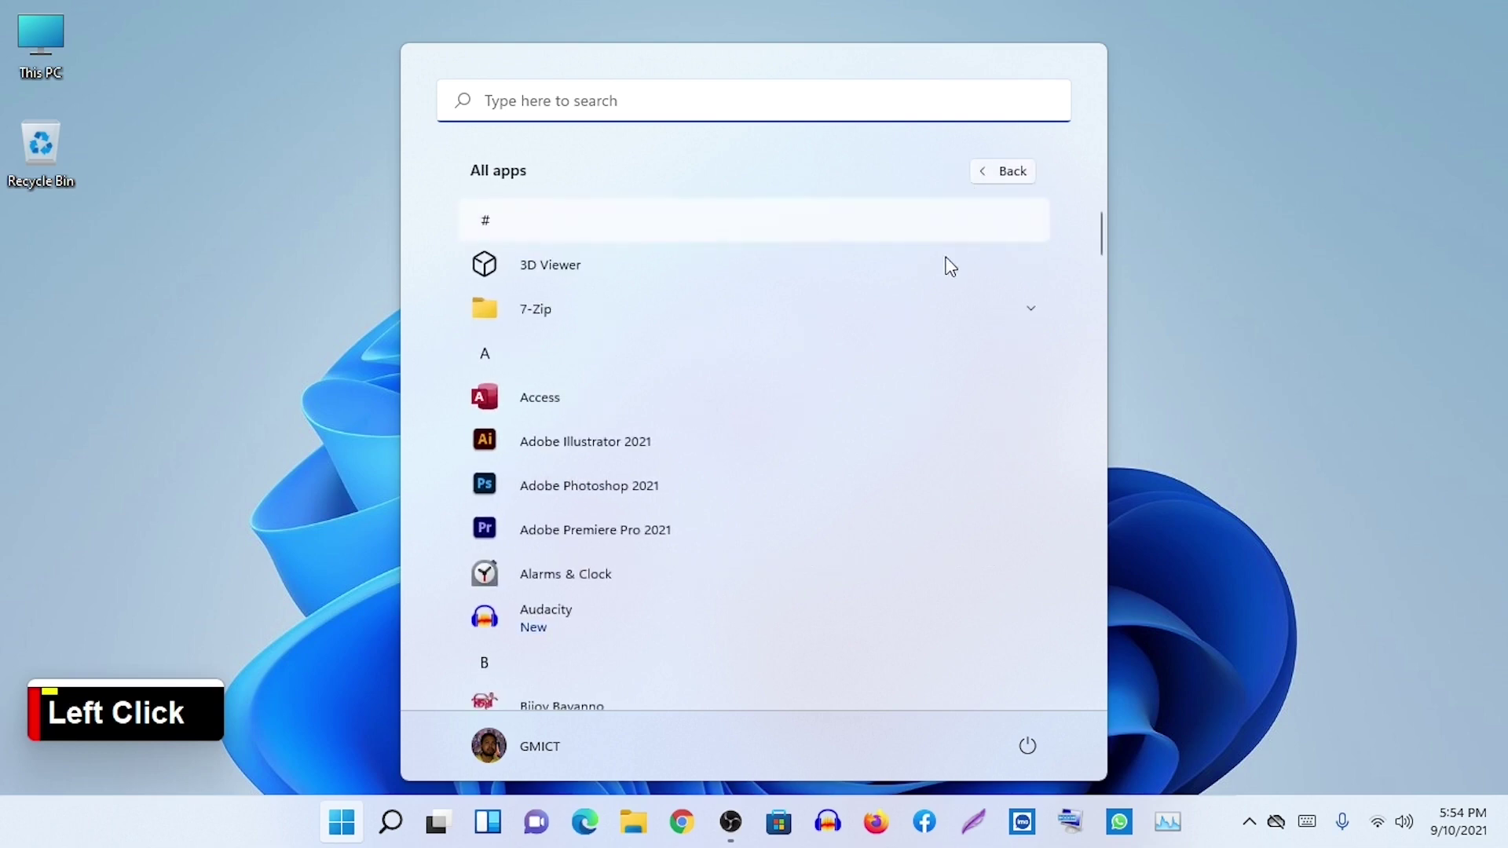
# - Launch Word from the W section of the Start menu's All apps list
pyautogui.scroll(-3)
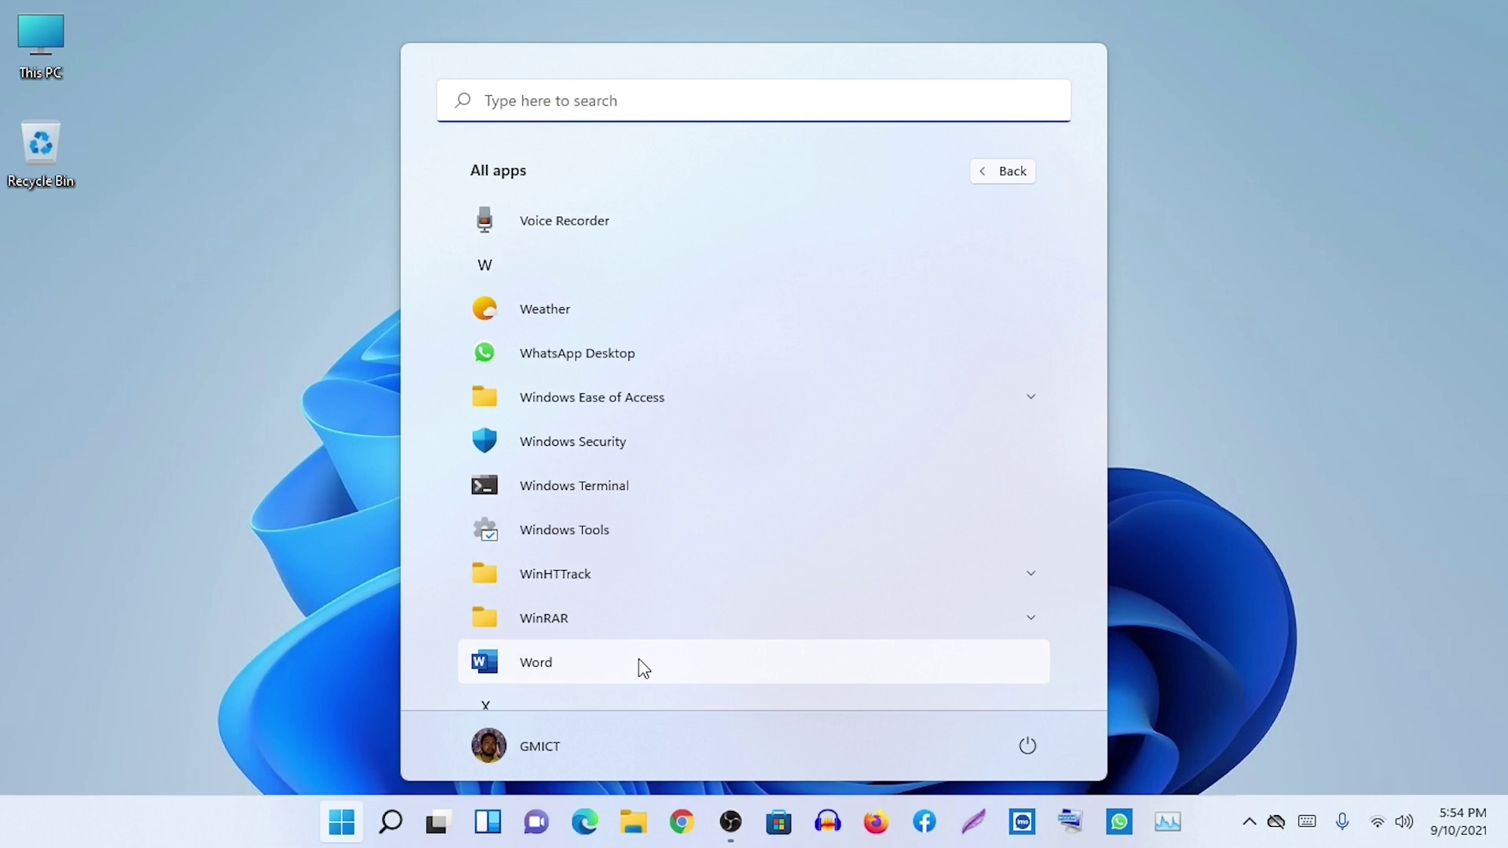
pyautogui.click(645, 668)
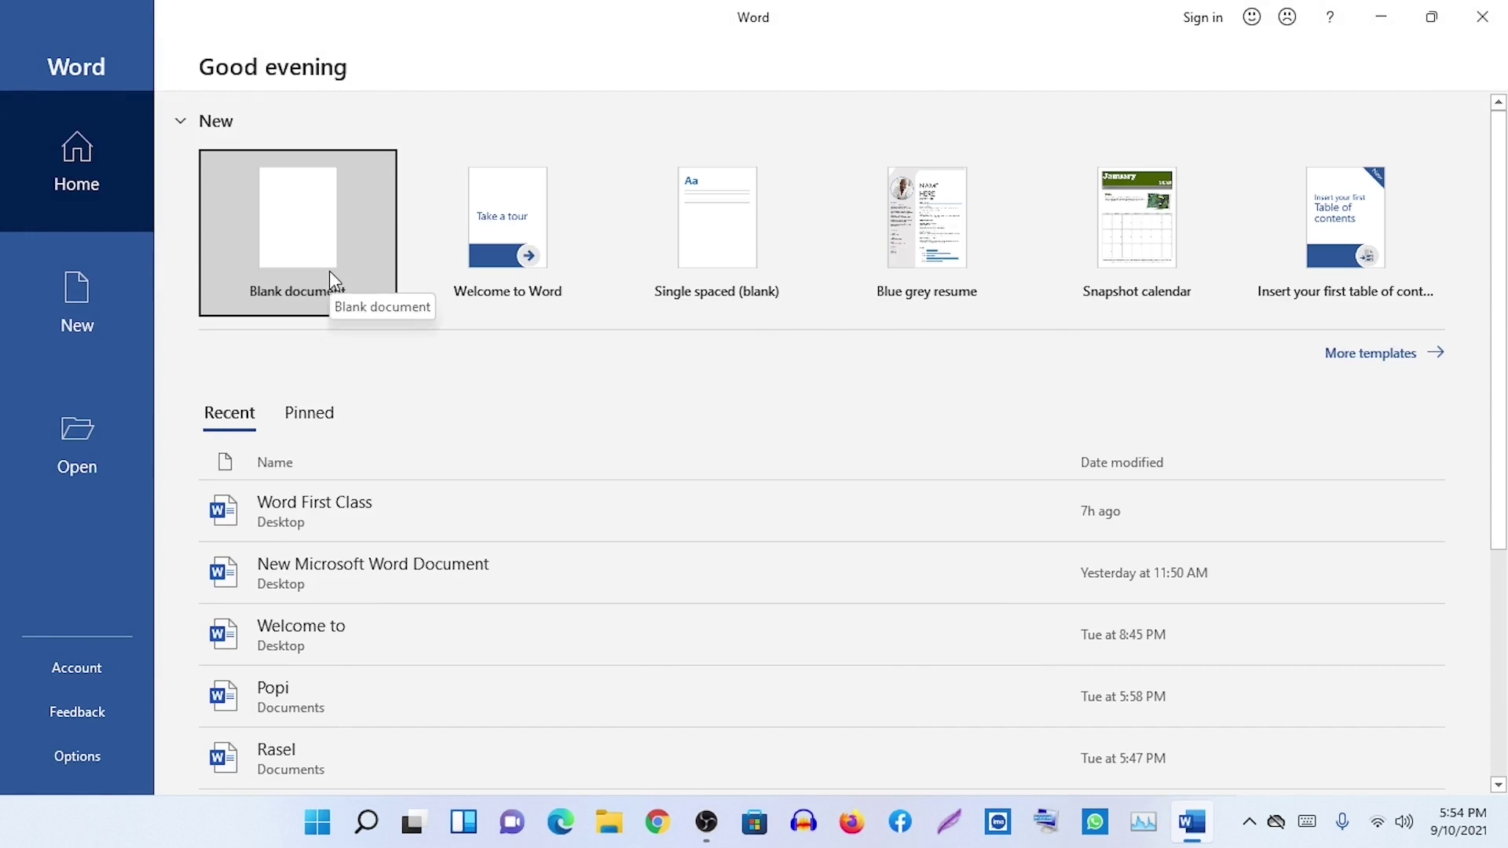
# - Start a blank document, enter GMICT, then continue typing at font size 36
pyautogui.click(340, 276)
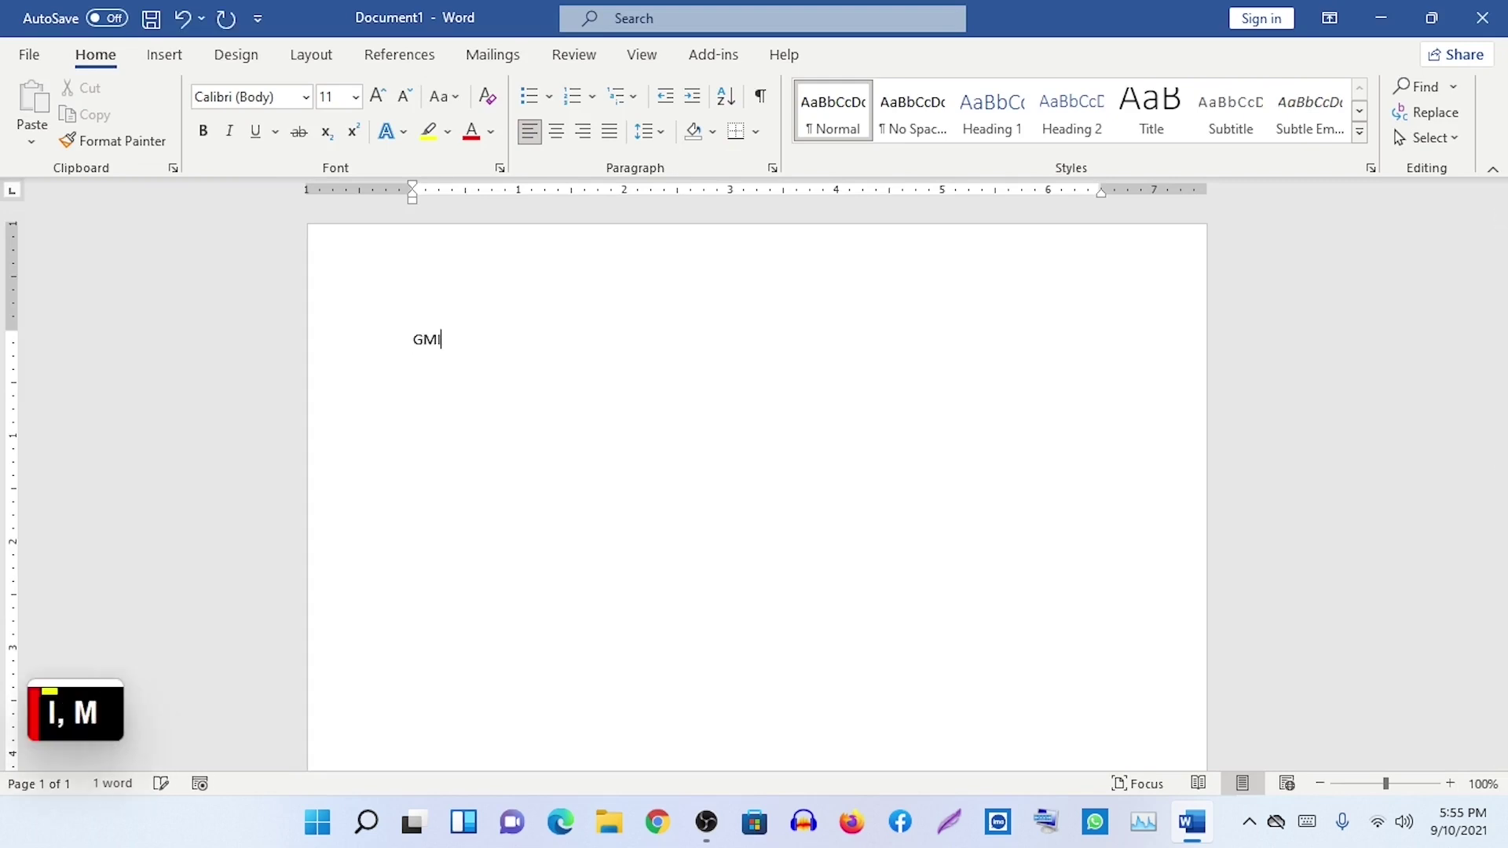
pyautogui.press('c')
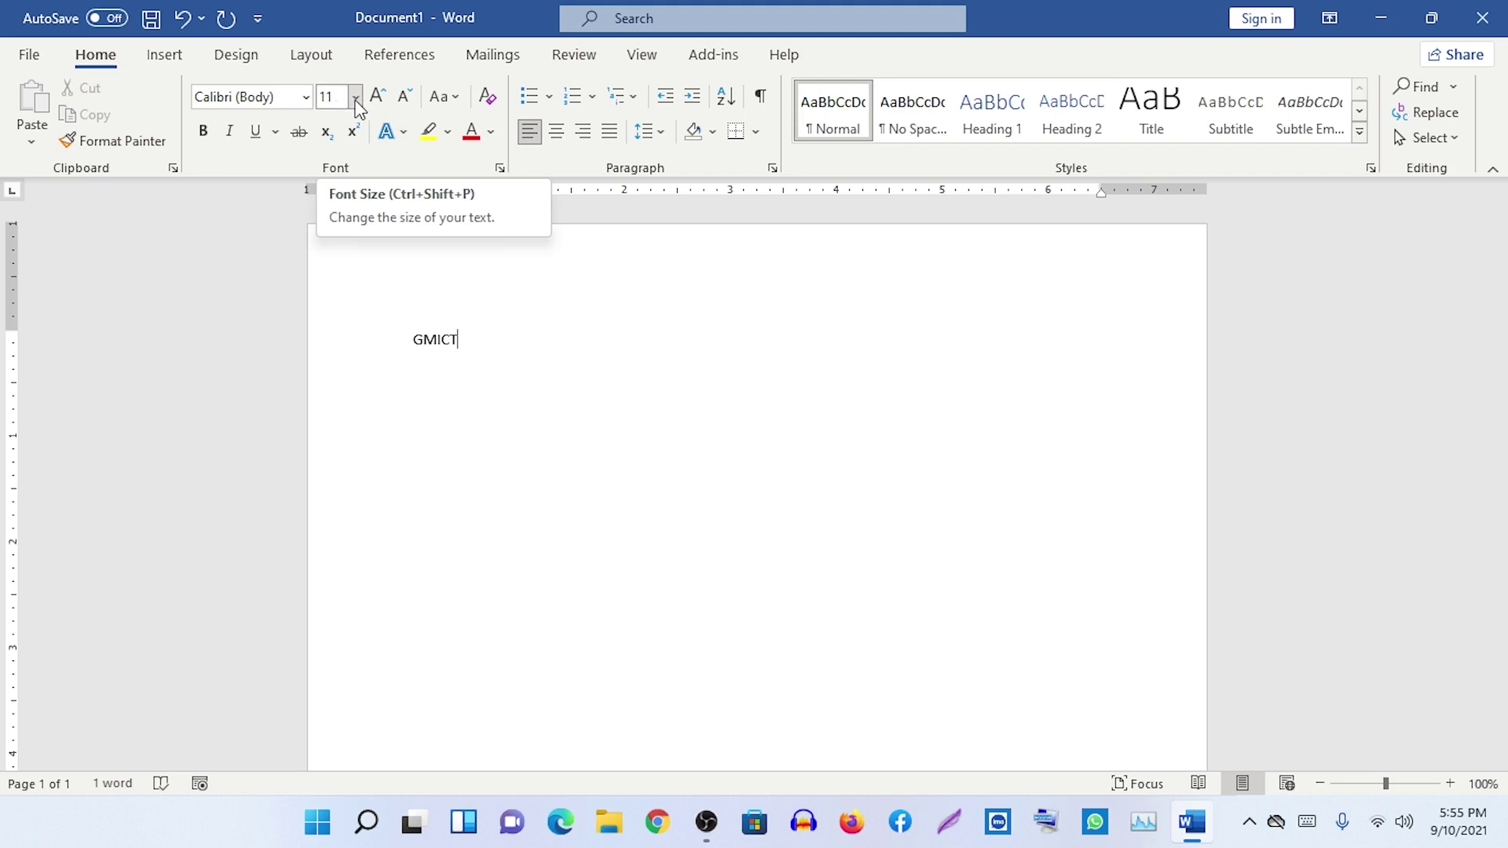
pyautogui.click(361, 109)
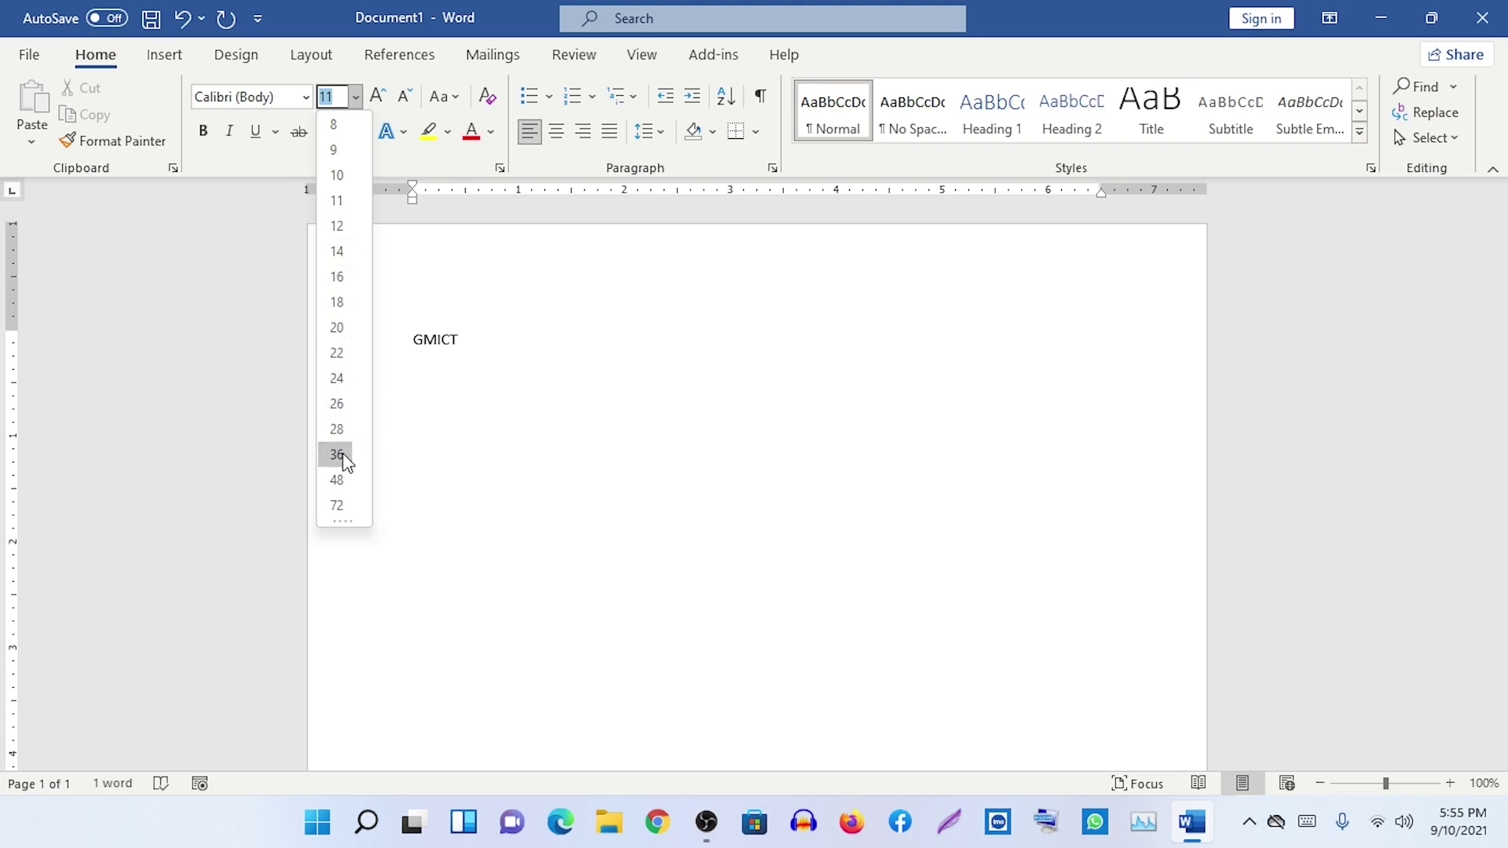
pyautogui.click(349, 462)
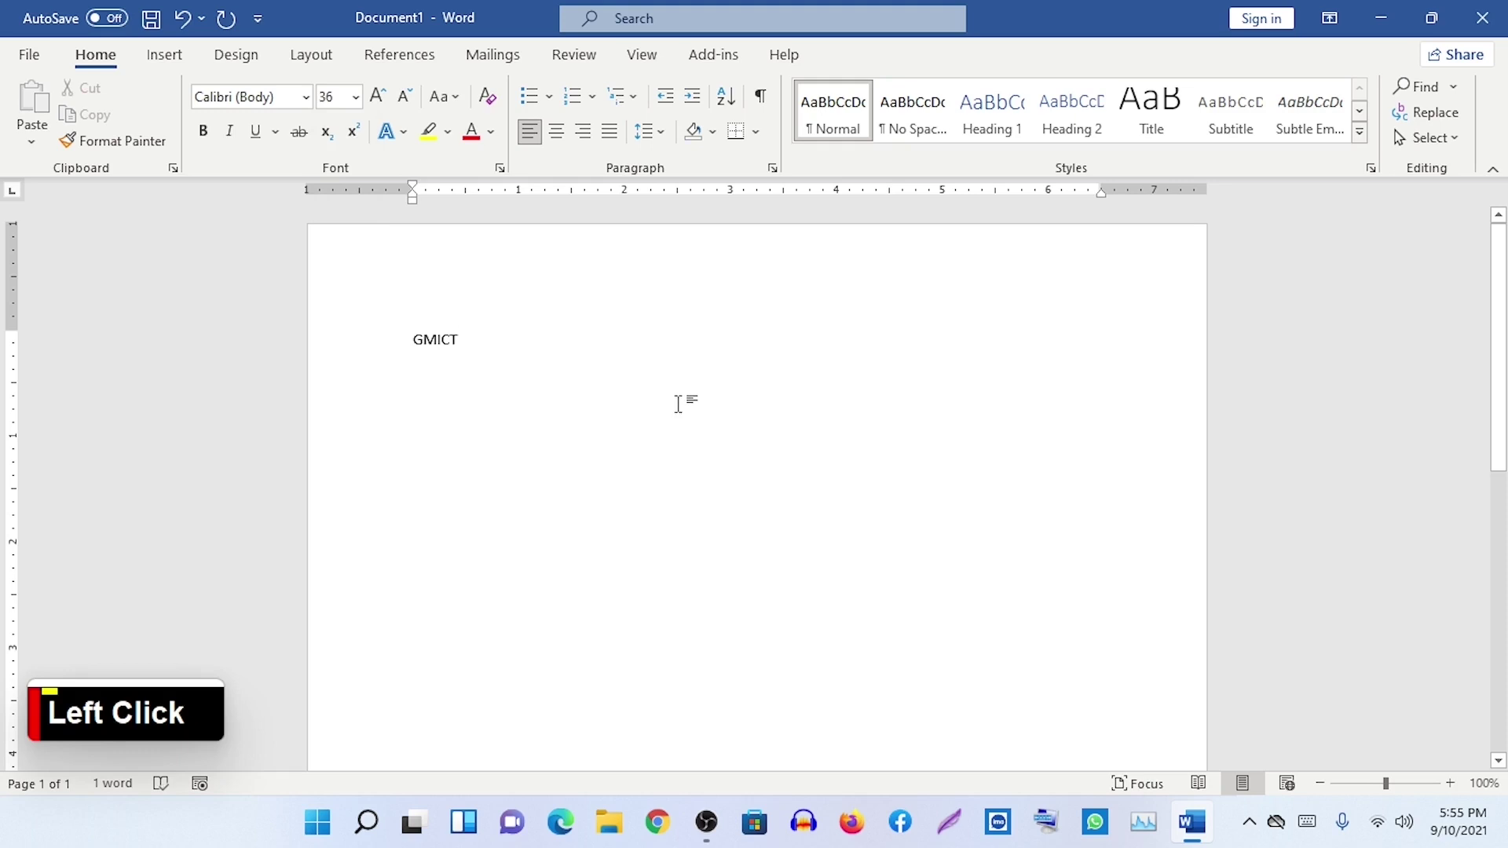
pyautogui.press('g')
# - Finish typing, then dismiss the Save As window proposing GMICTGMICT without saving
pyautogui.write('I, M')
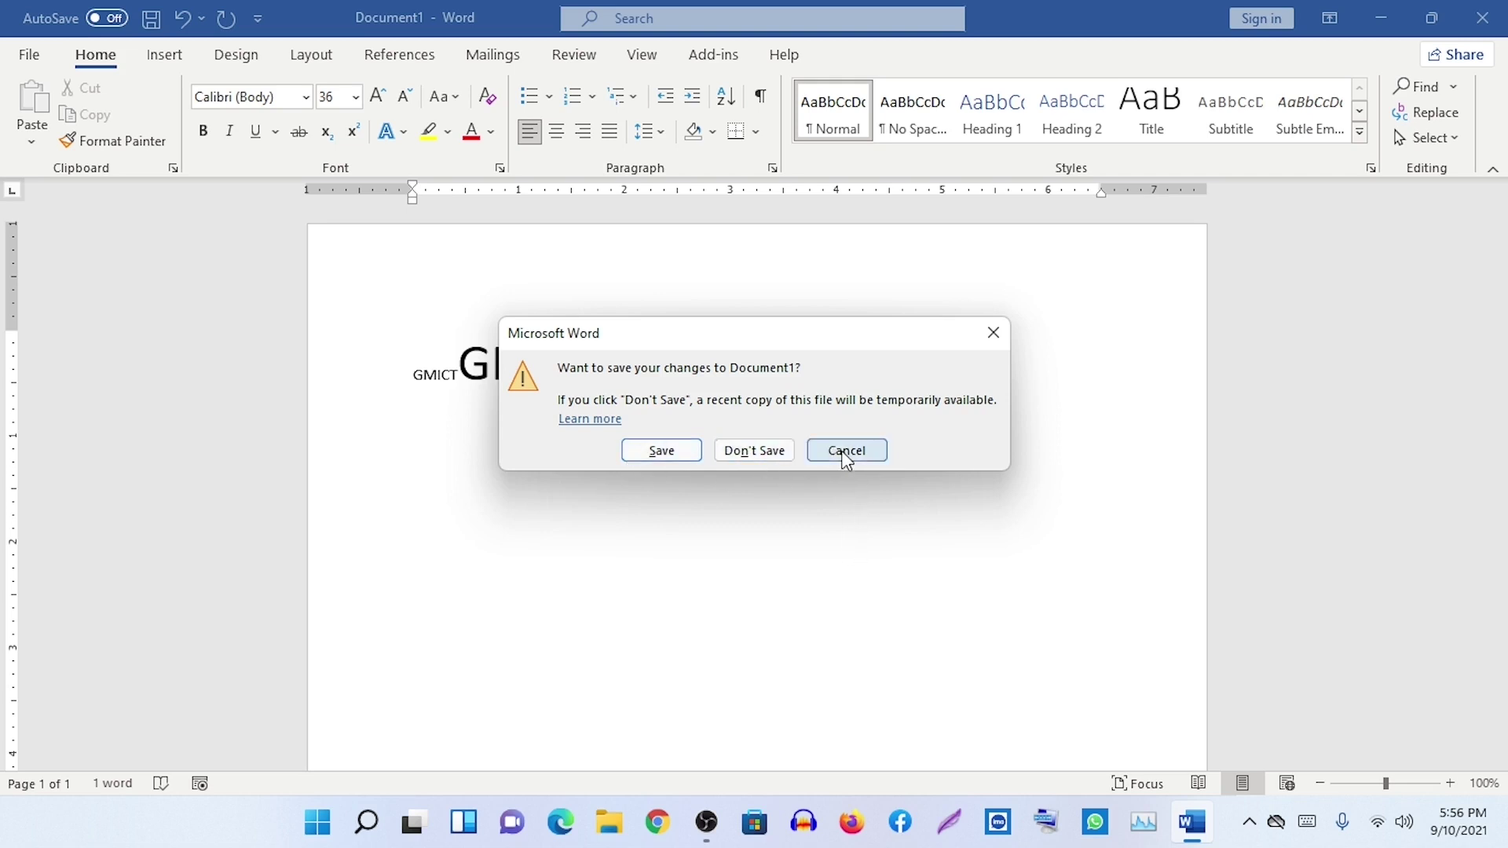
pyautogui.click(848, 460)
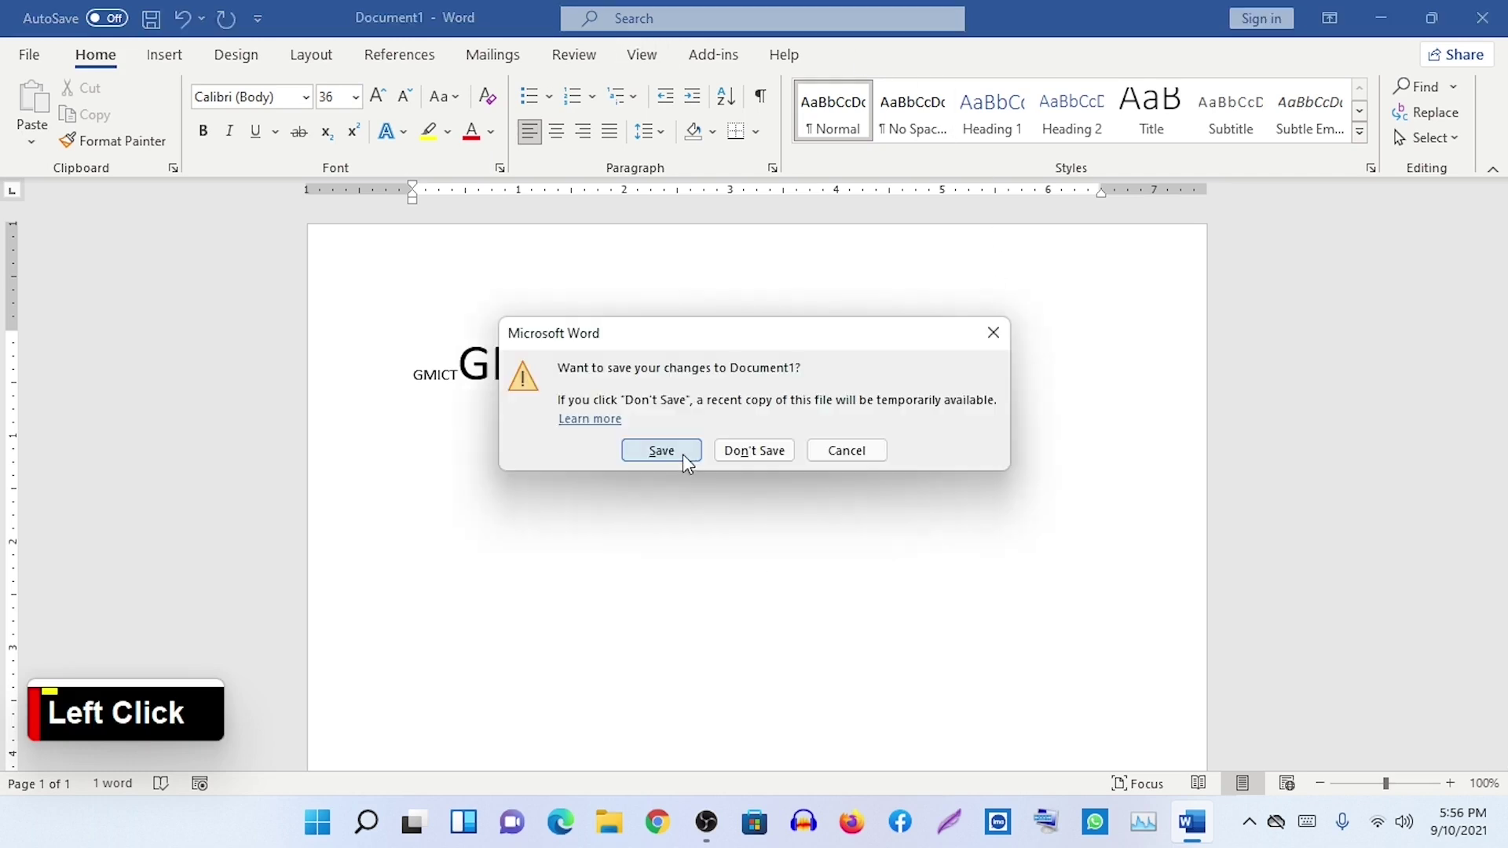
pyautogui.click(691, 462)
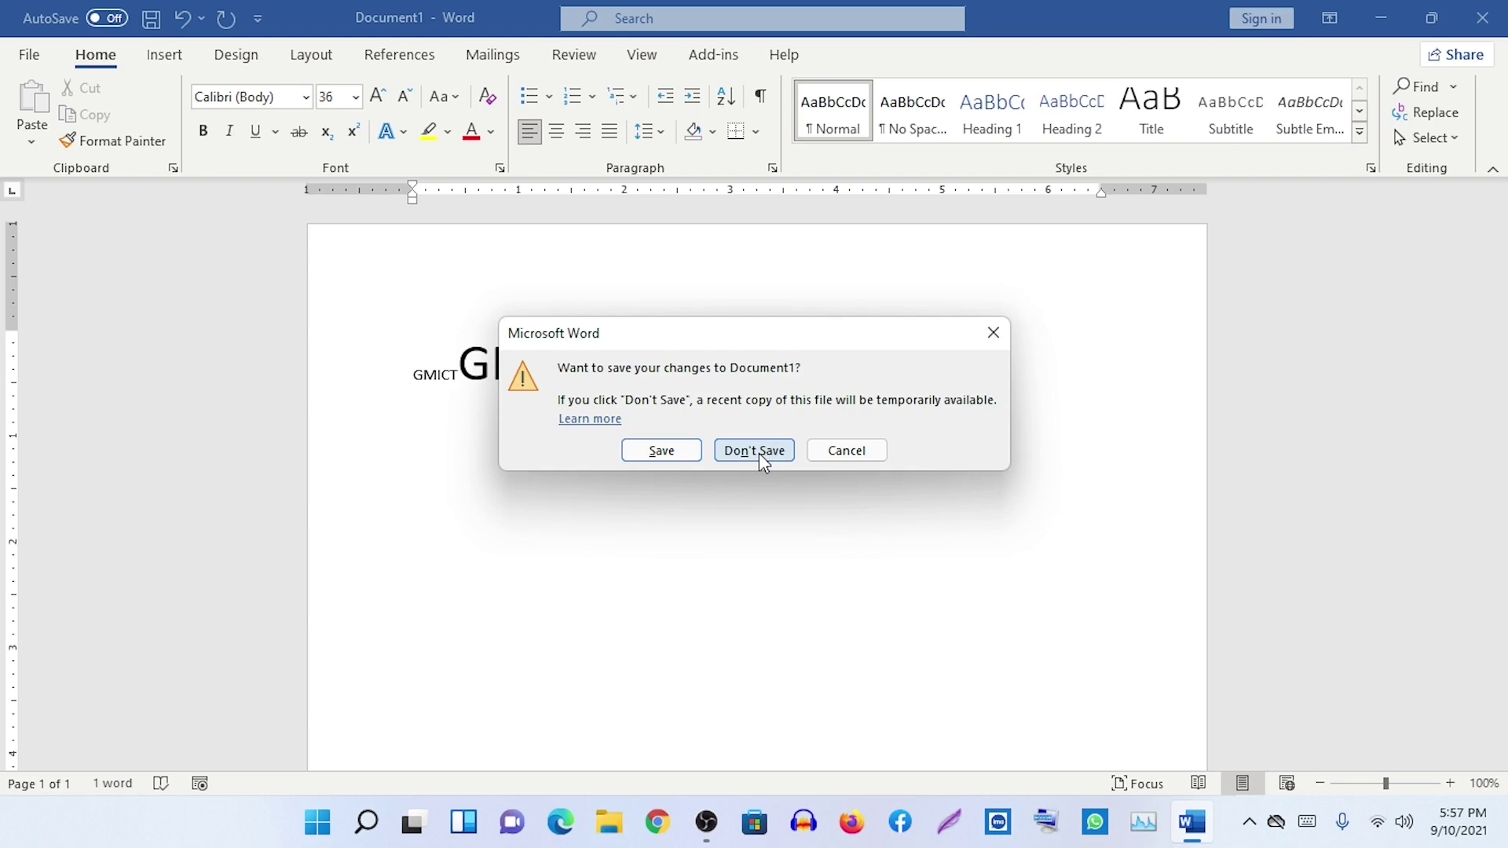
# - Search the Start menu for 'w' so Word appears as the best match
pyautogui.click(765, 462)
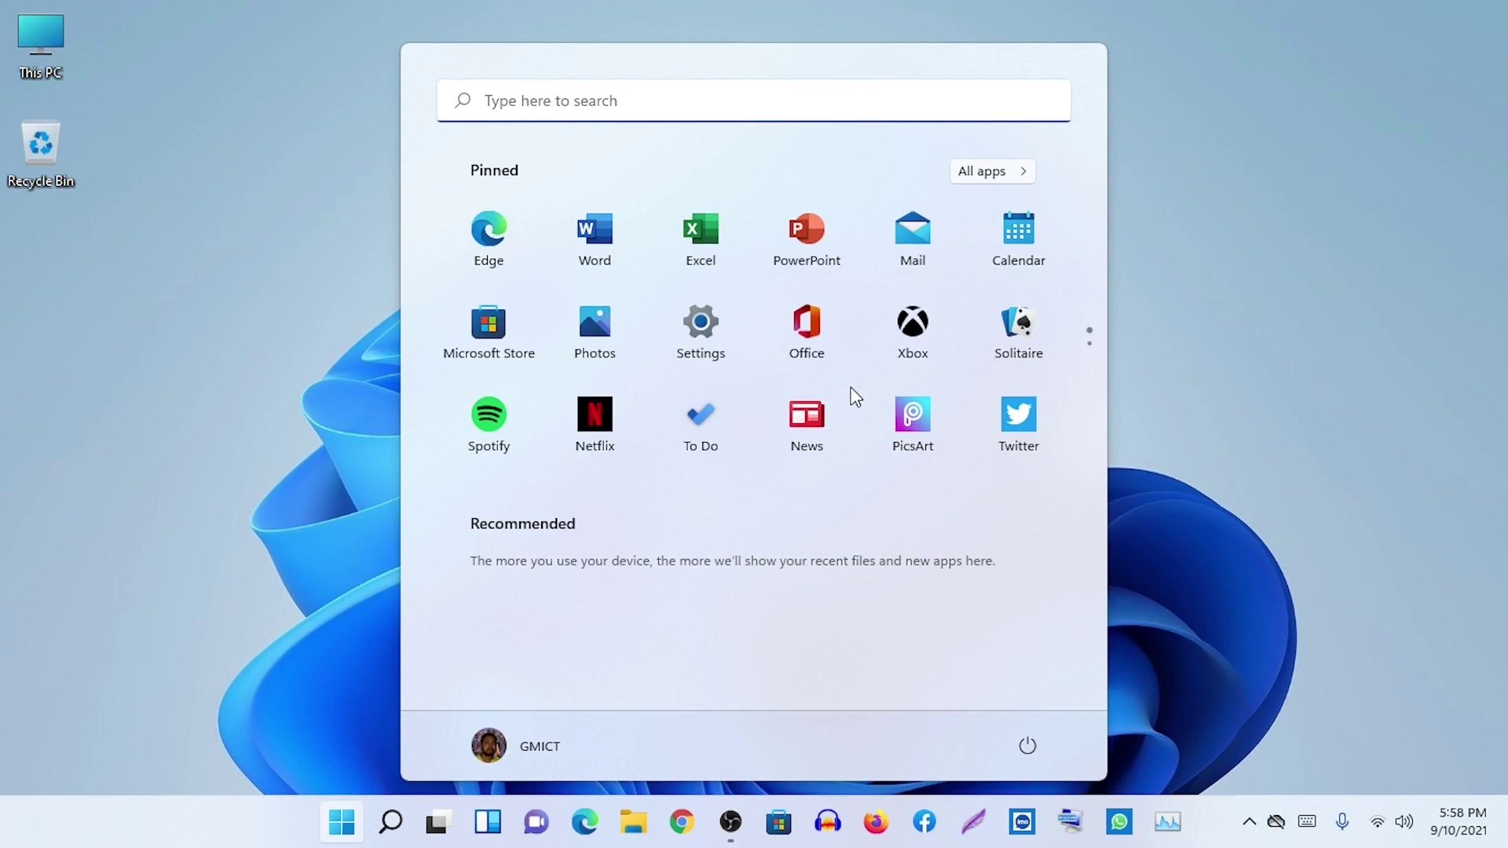
pyautogui.press('w')
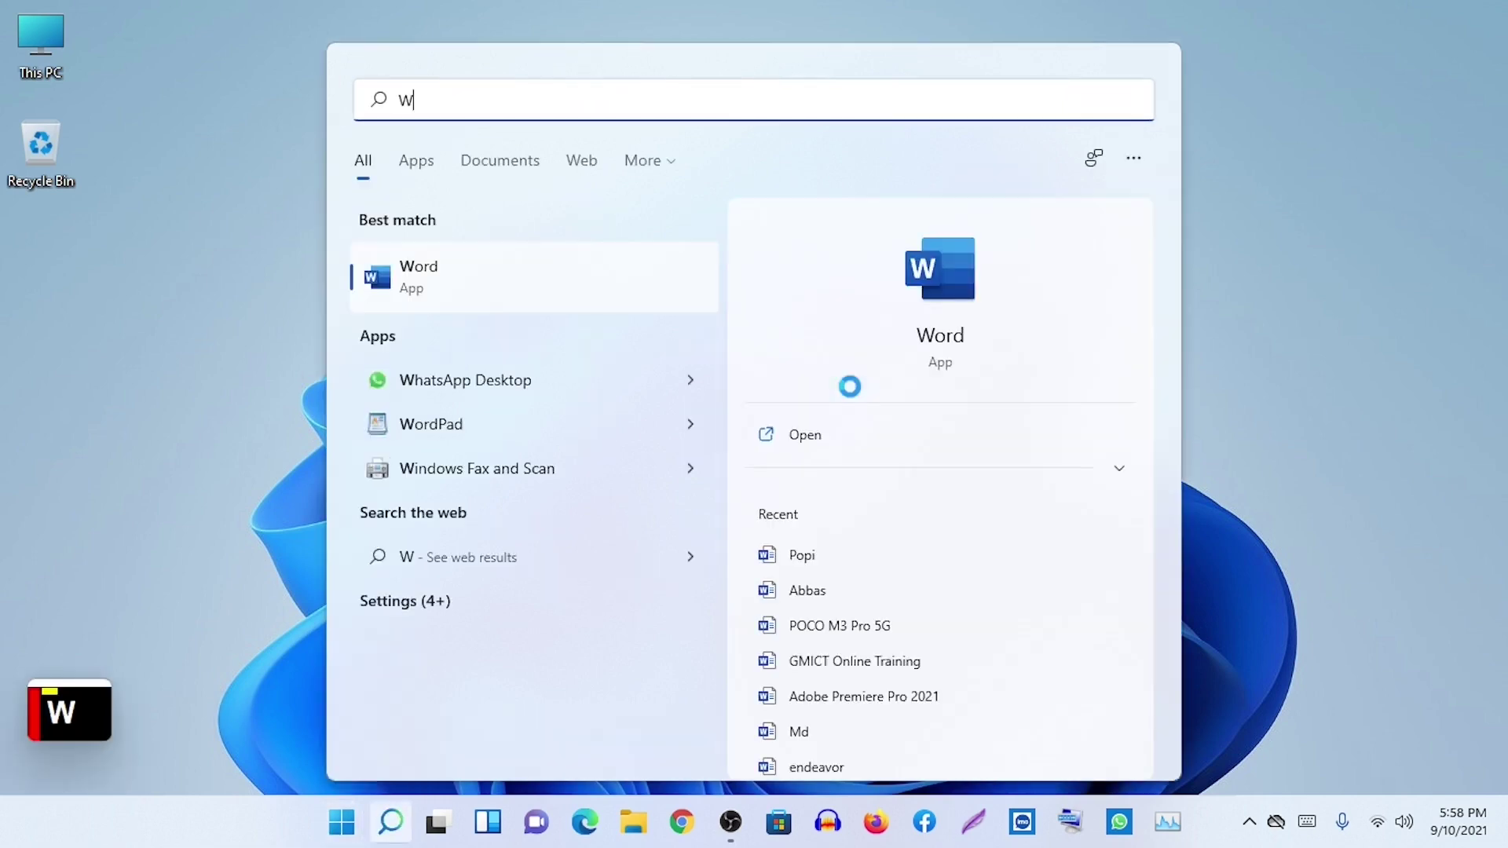
pyautogui.write('w')
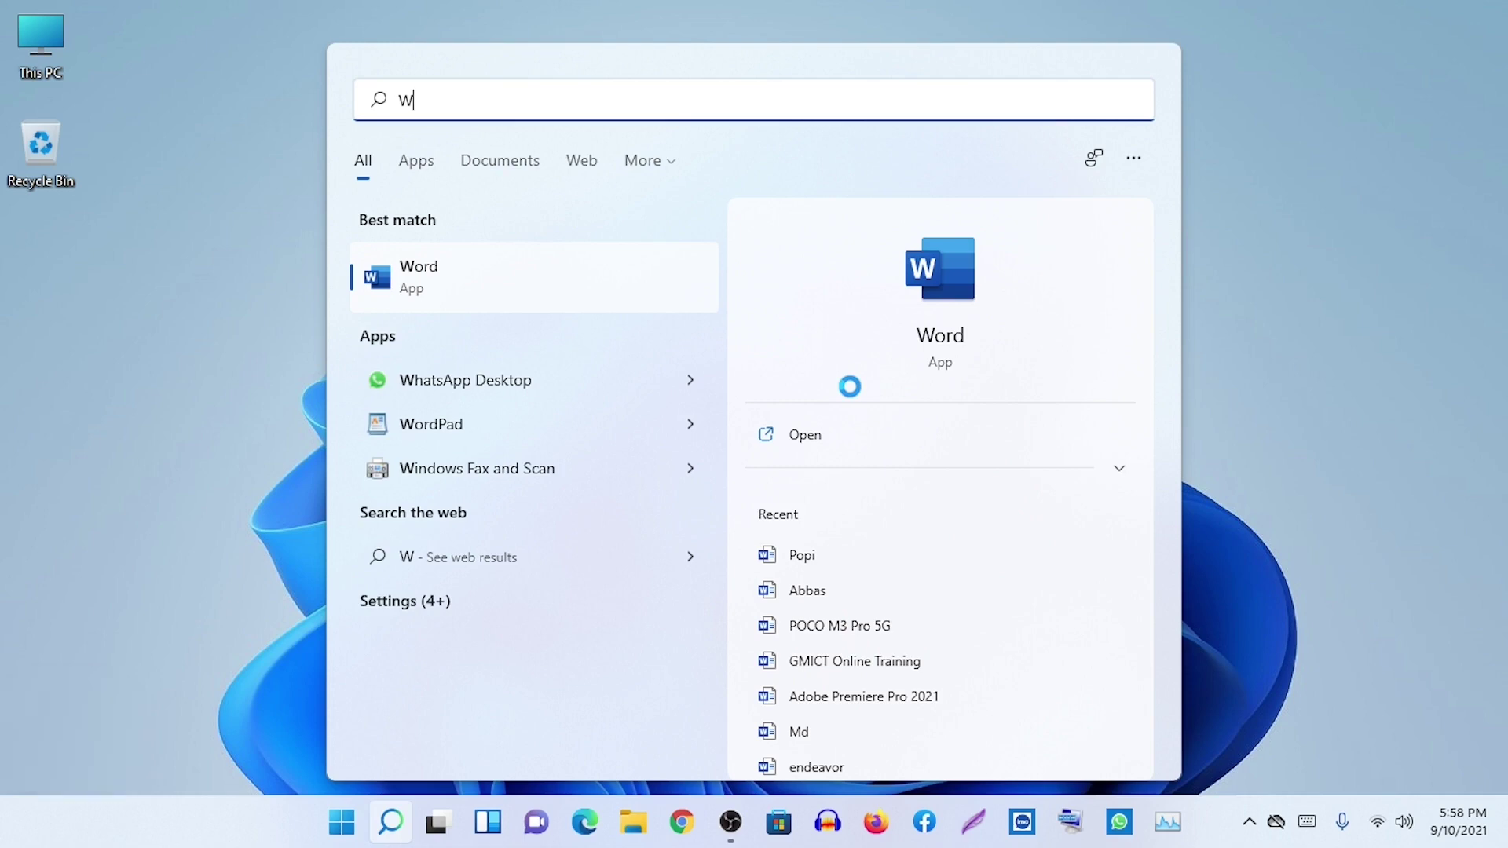
# - Launch Word from the search result and create a new blank Document1
pyautogui.press('Return')
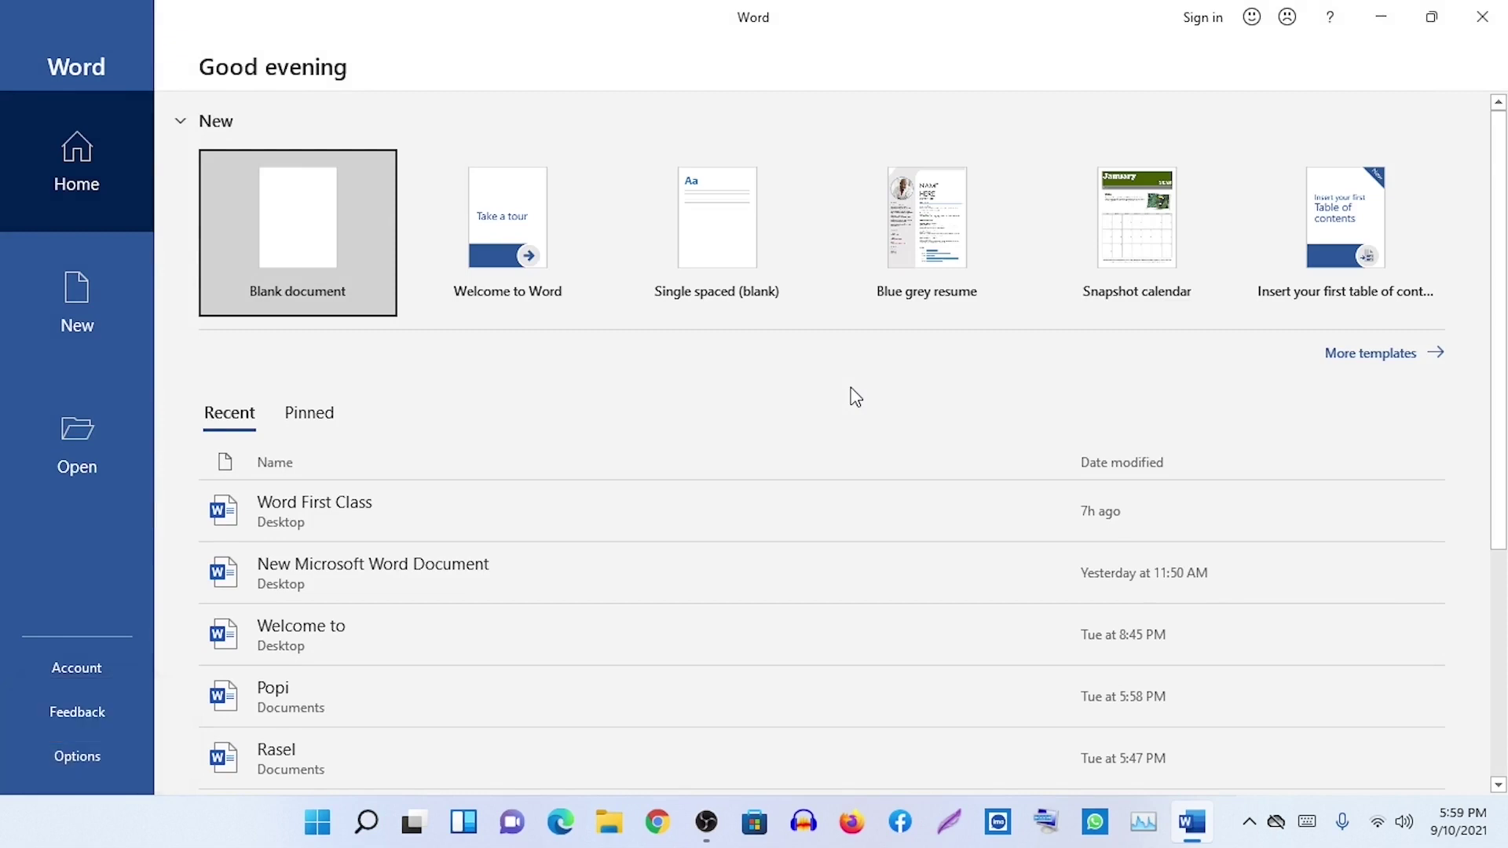
pyautogui.press('Return')
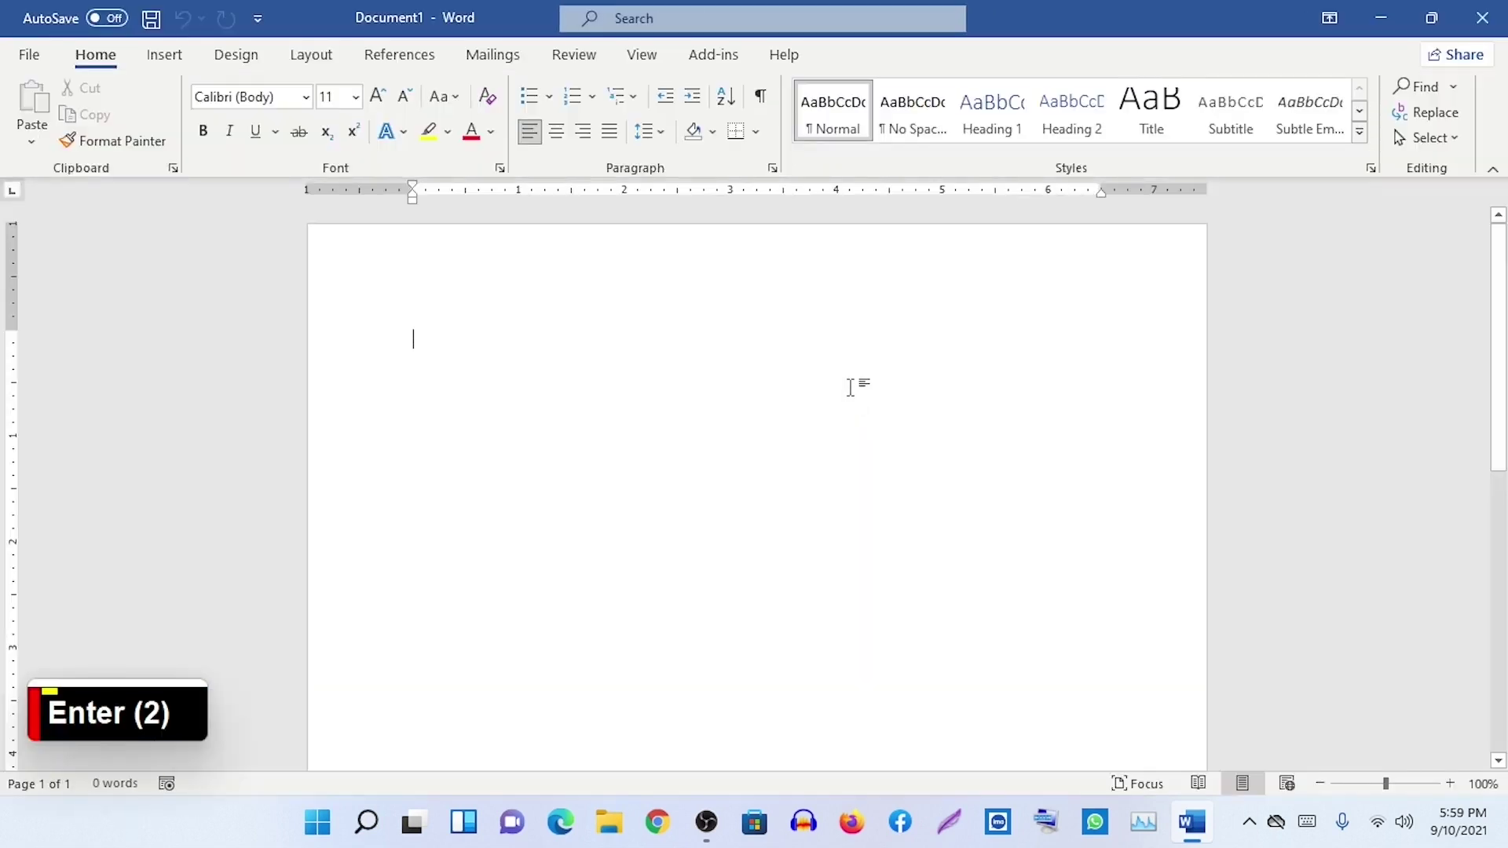
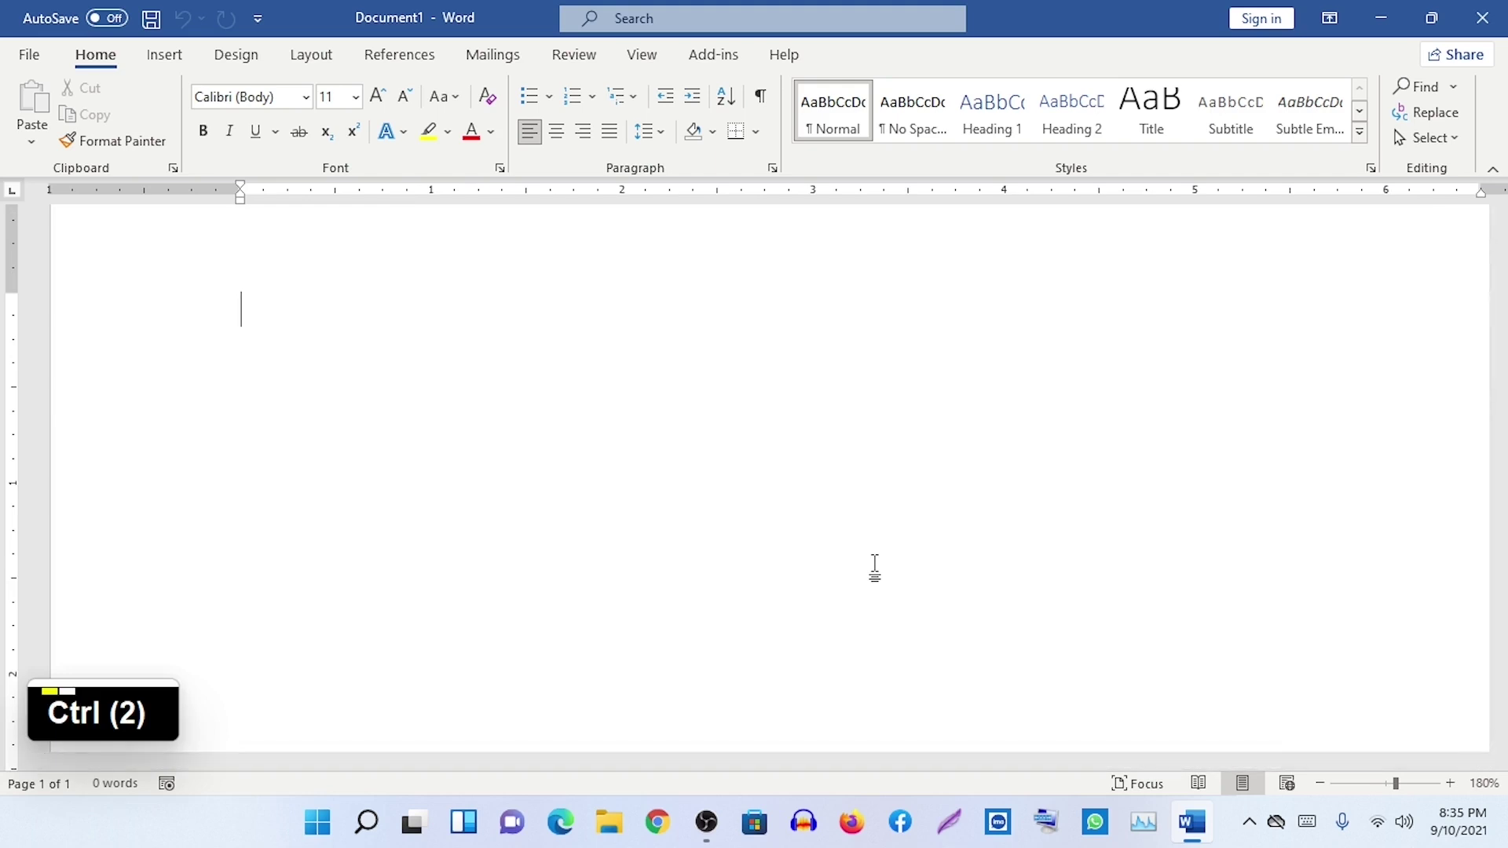
# - Ctrl+scroll the blank page through 60%, 160% and 90% zoom, ending back at 100%
pyautogui.scroll(-3)
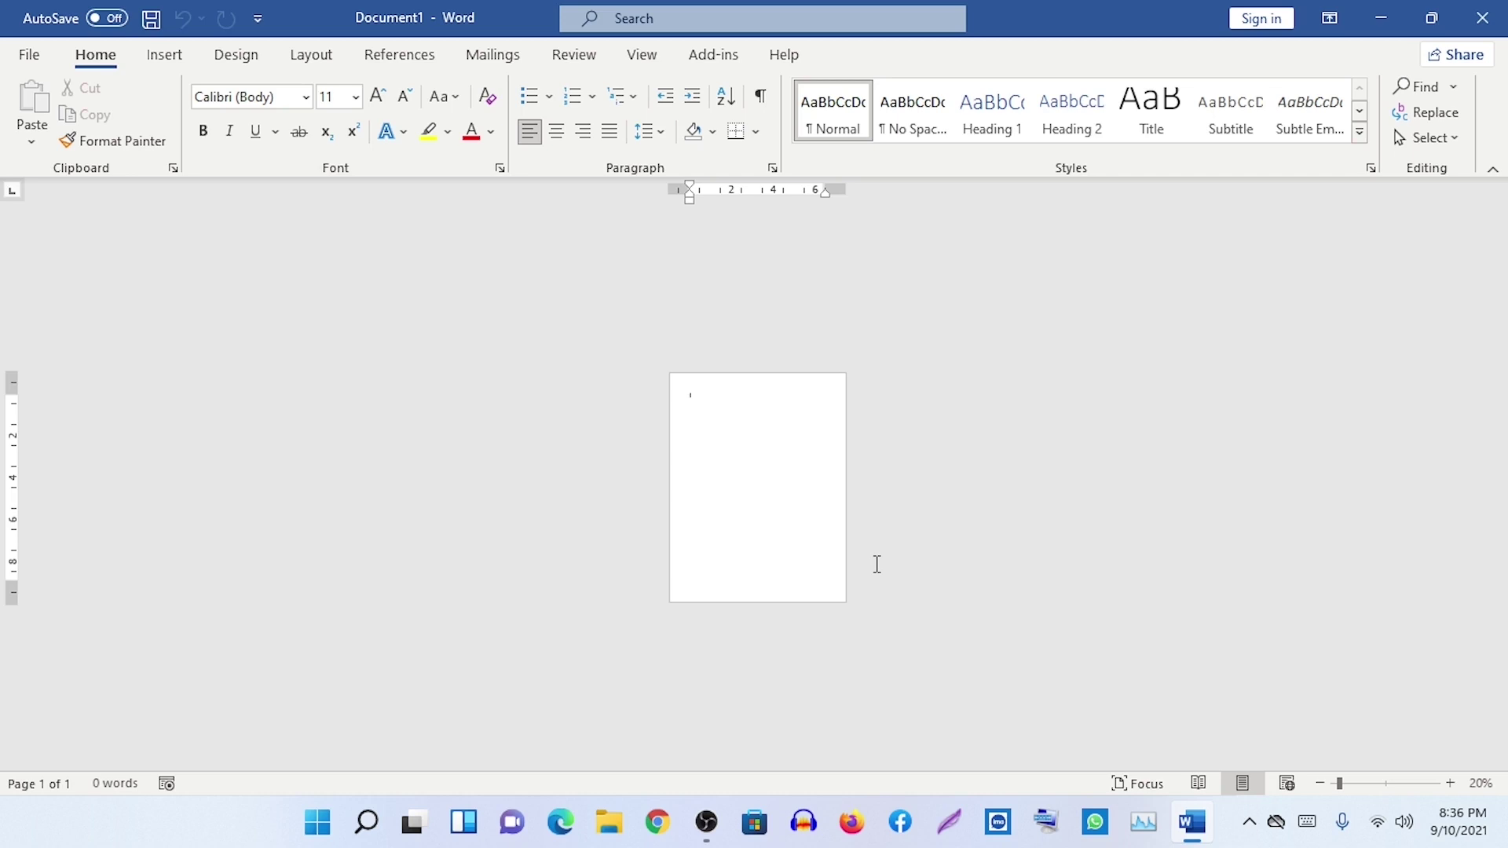
pyautogui.scroll(3)
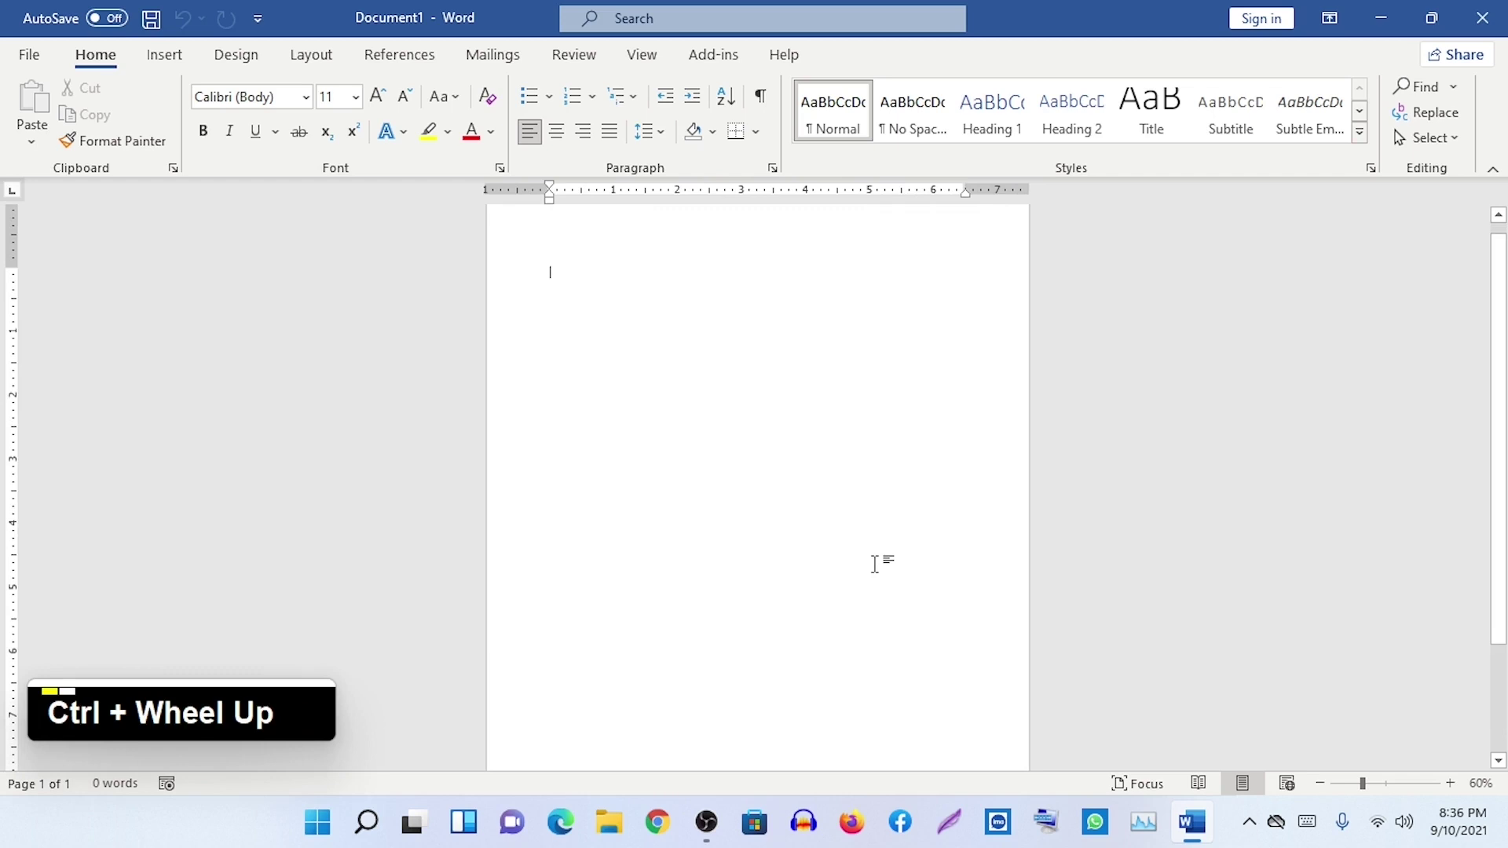
pyautogui.scroll(3)
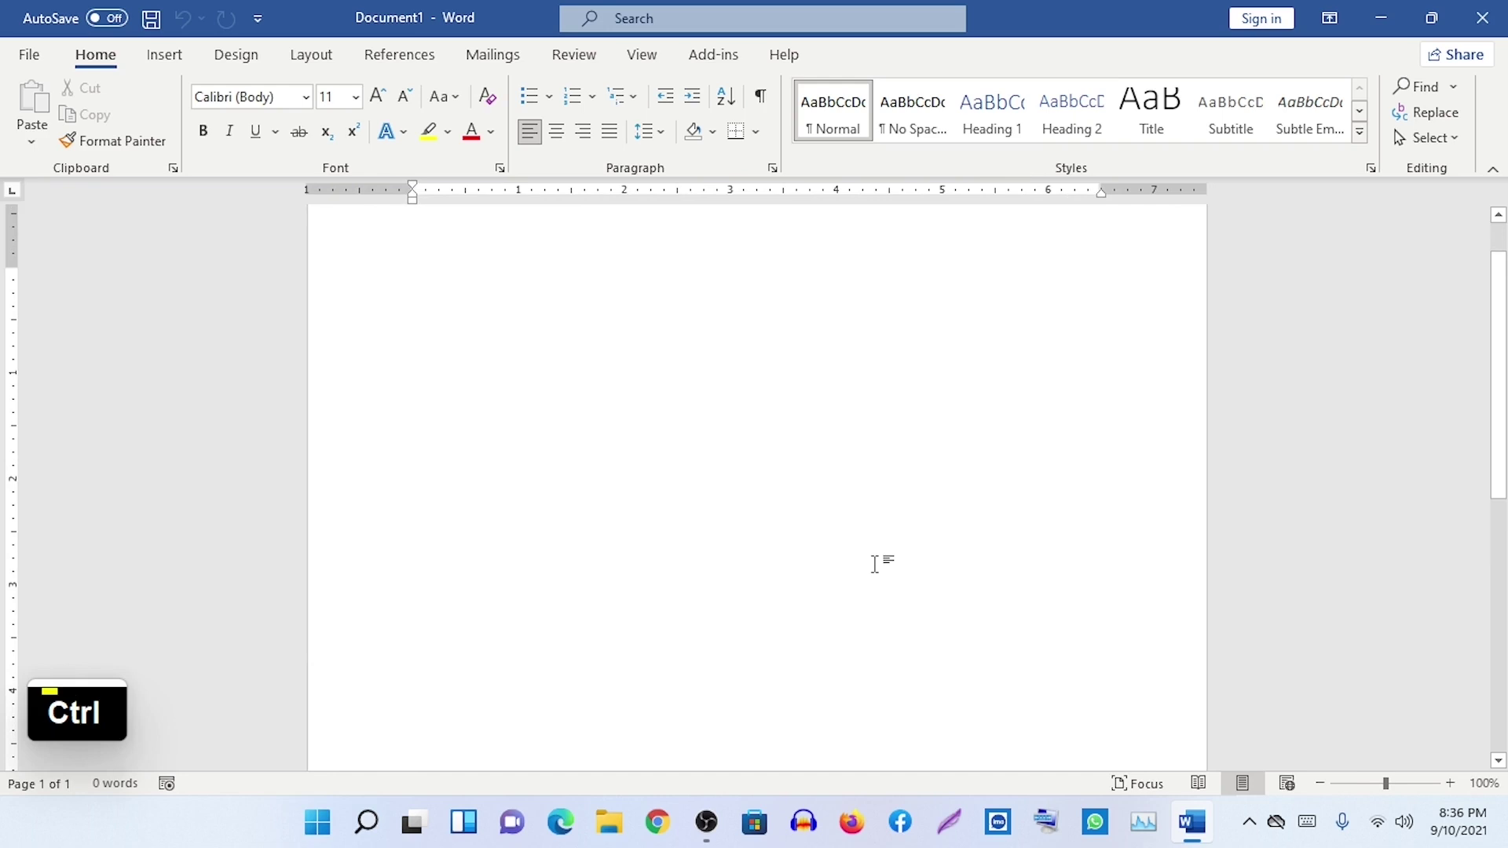
pyautogui.scroll(3)
pyautogui.scroll(3)
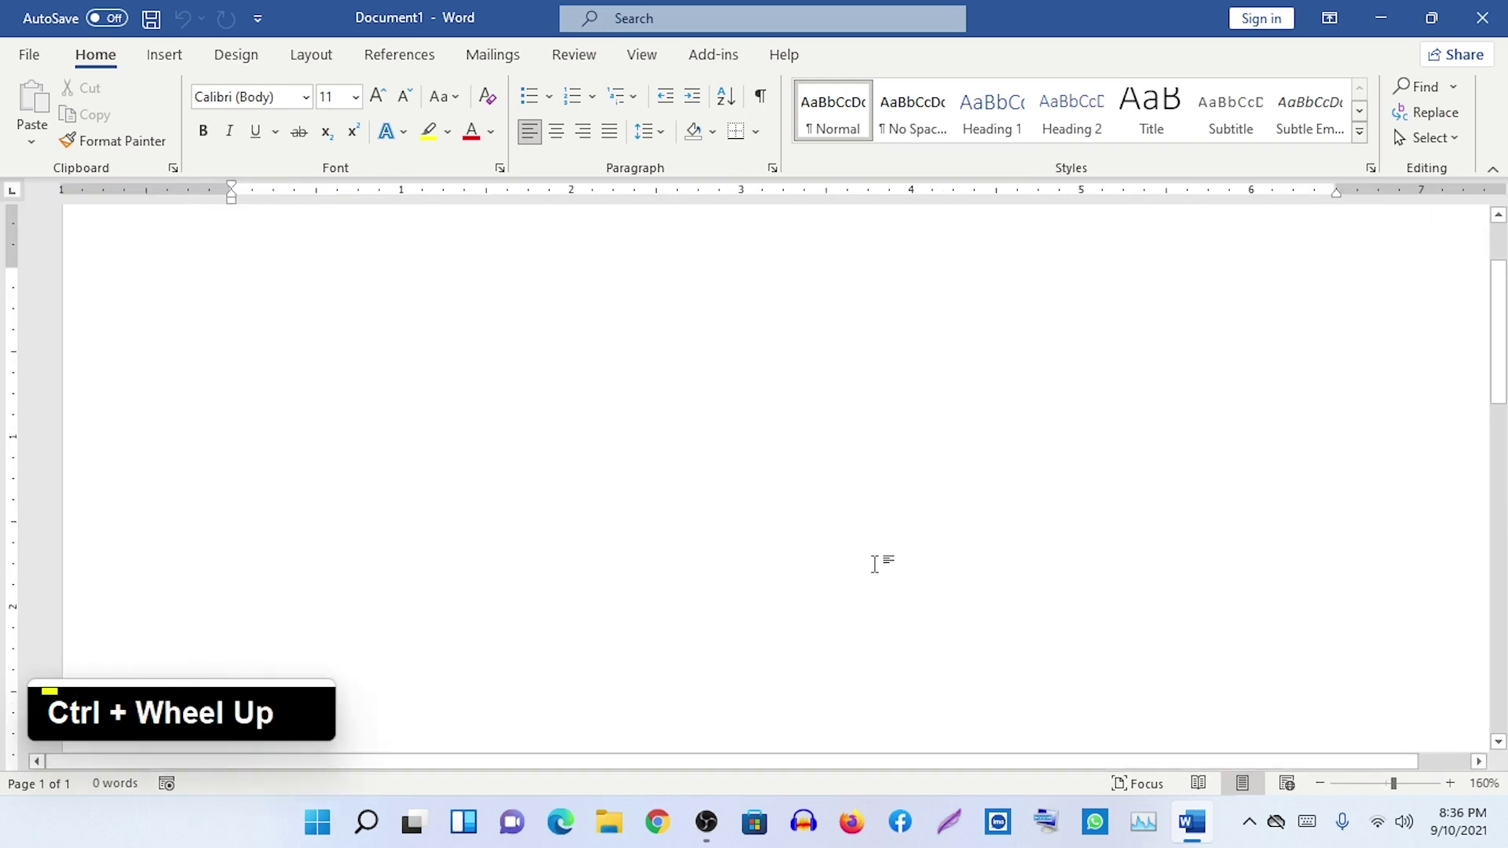
pyautogui.scroll(-3)
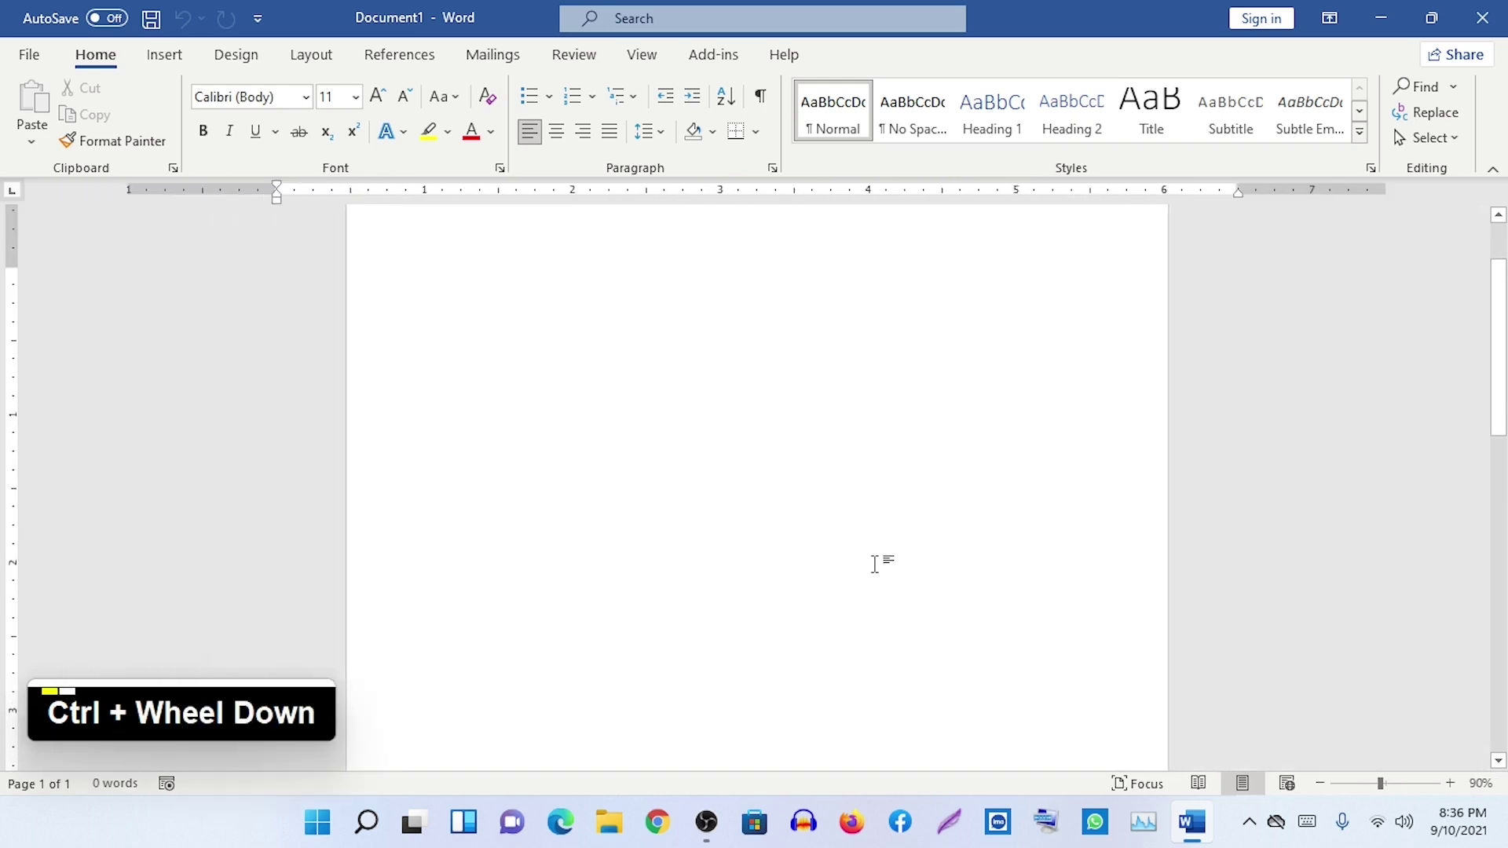
pyautogui.scroll(3)
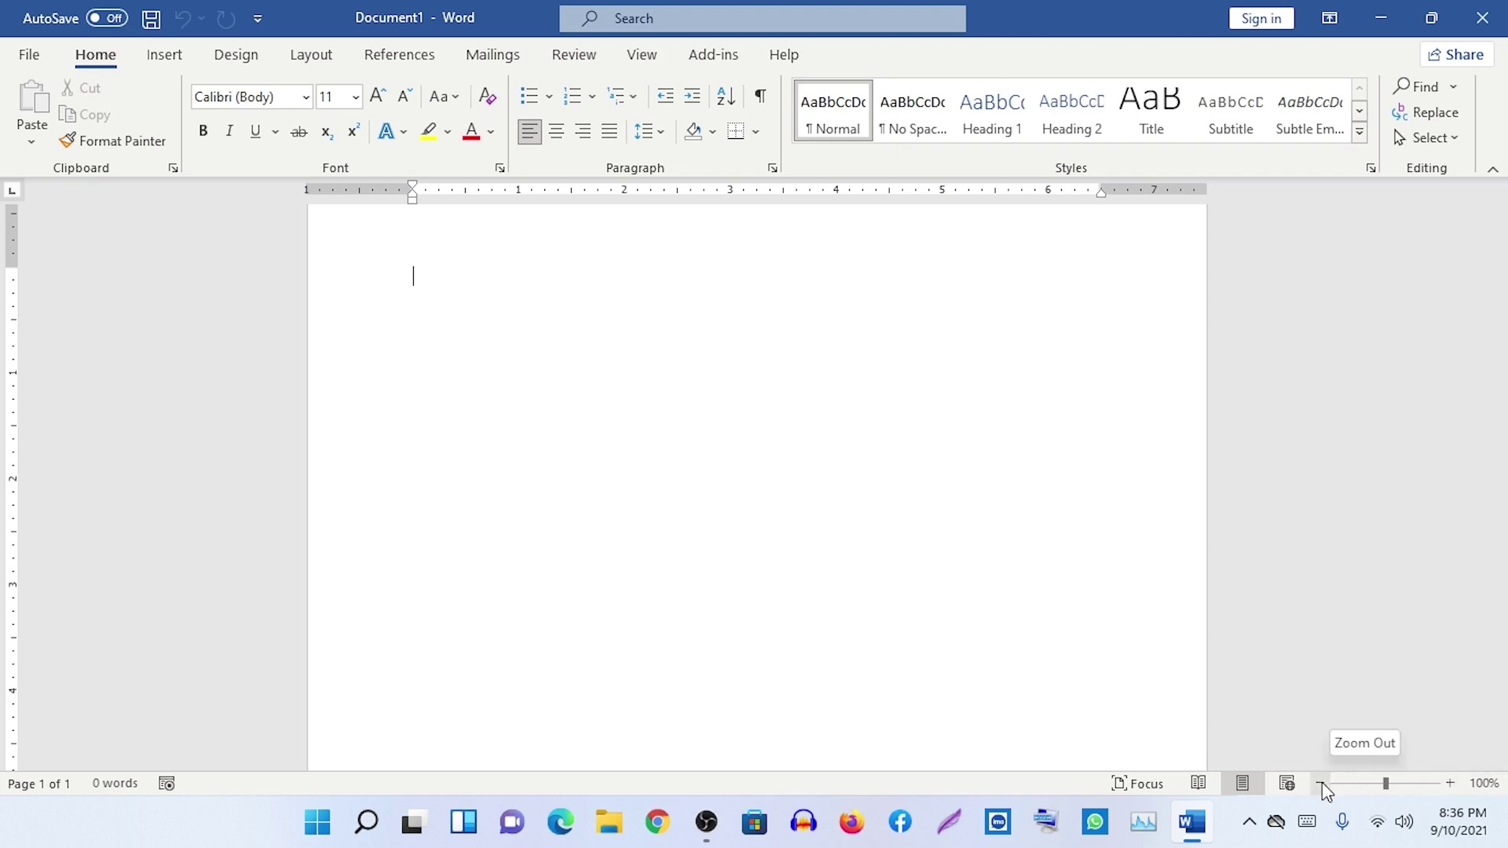
# - Use the status-bar zoom buttons to shrink the page to 20% and zoom back in
pyautogui.click(1328, 791)
pyautogui.doubleClick(1328, 791)
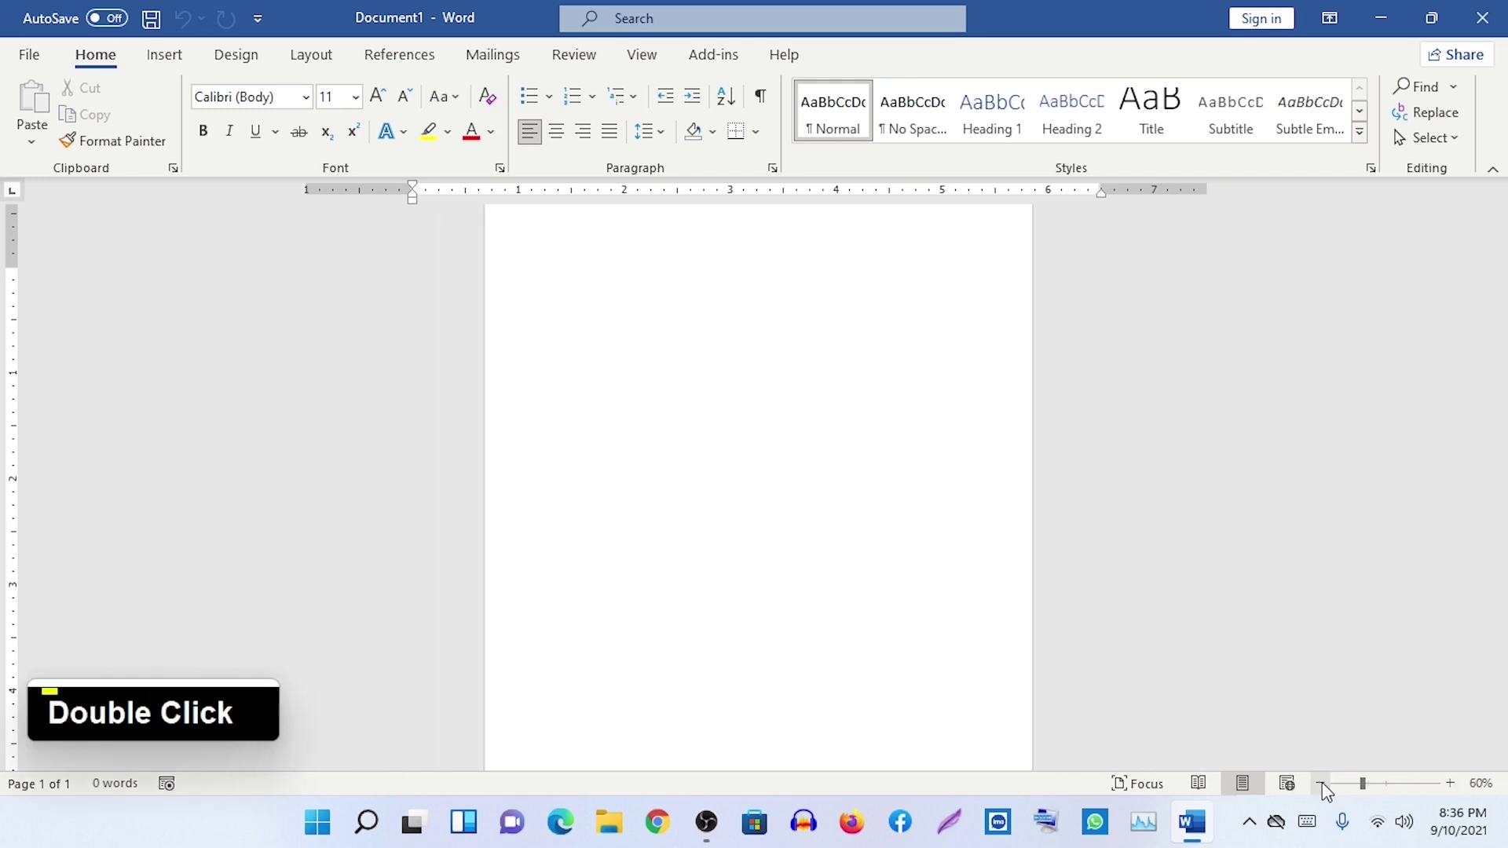
pyautogui.click(1328, 790)
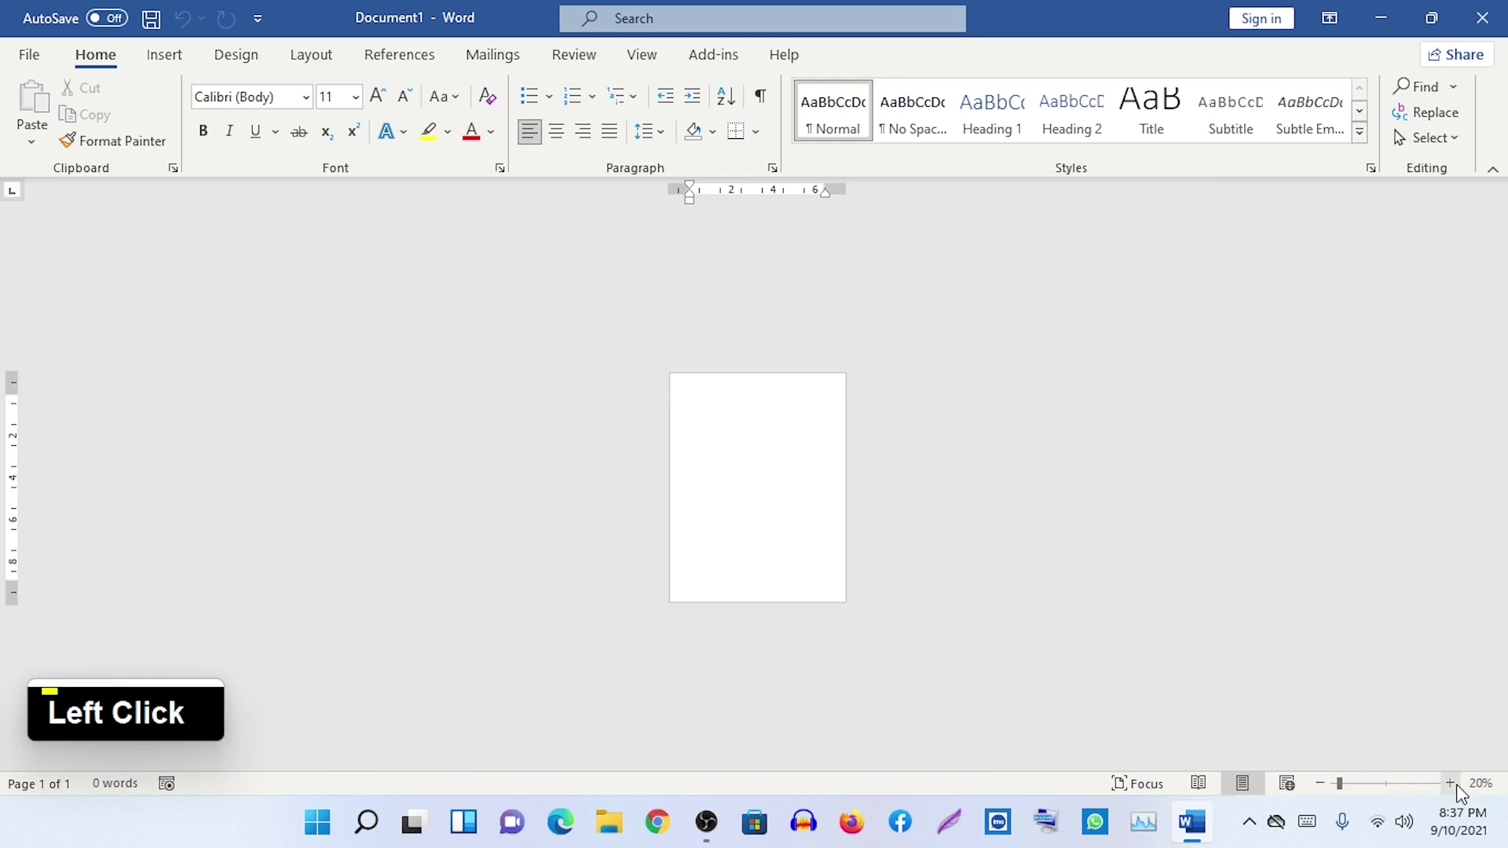
pyautogui.doubleClick(1456, 794)
pyautogui.click(1456, 794)
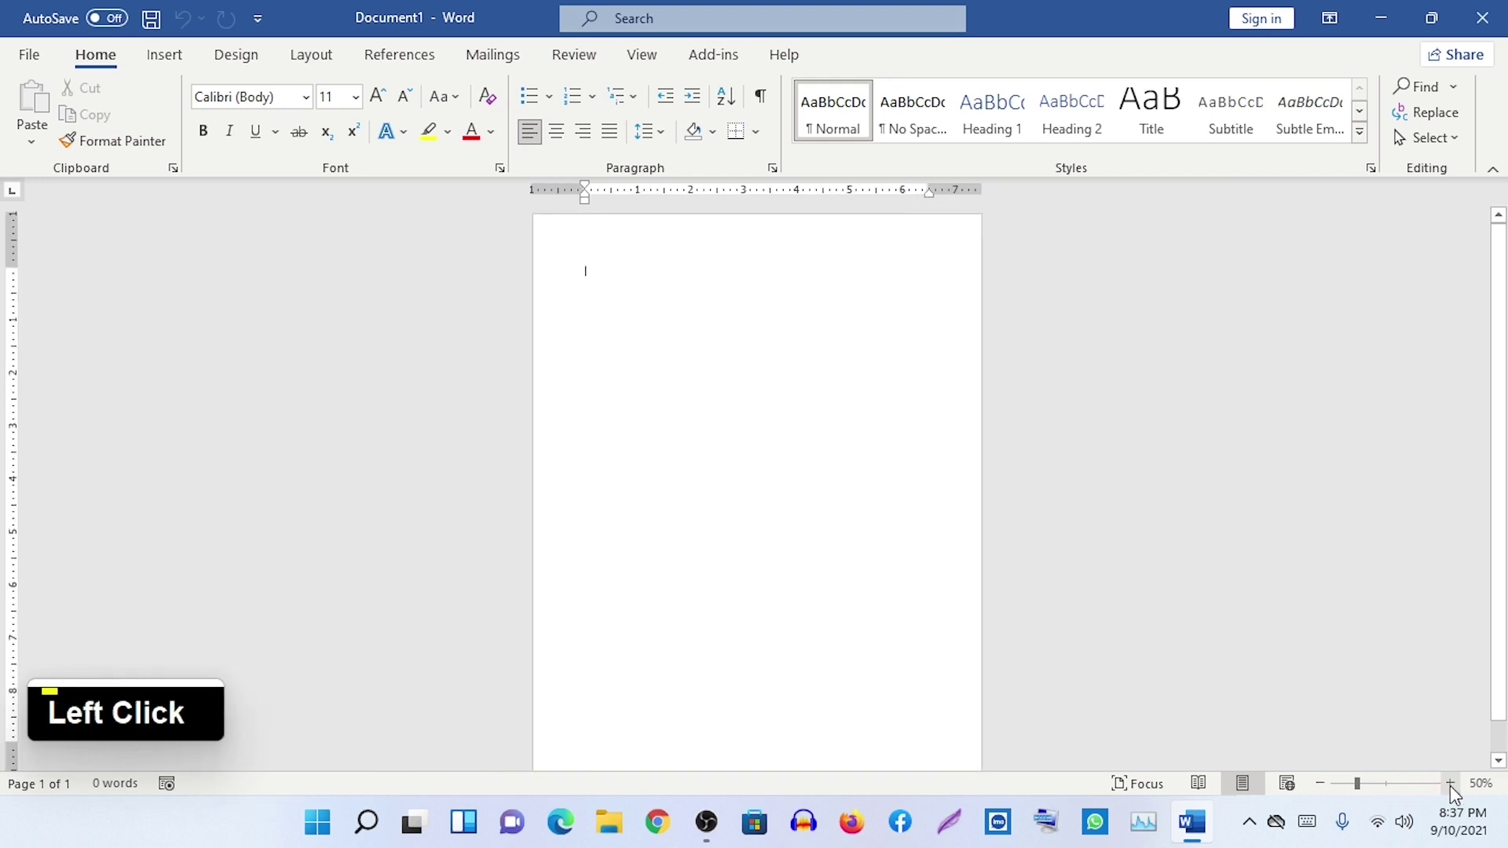
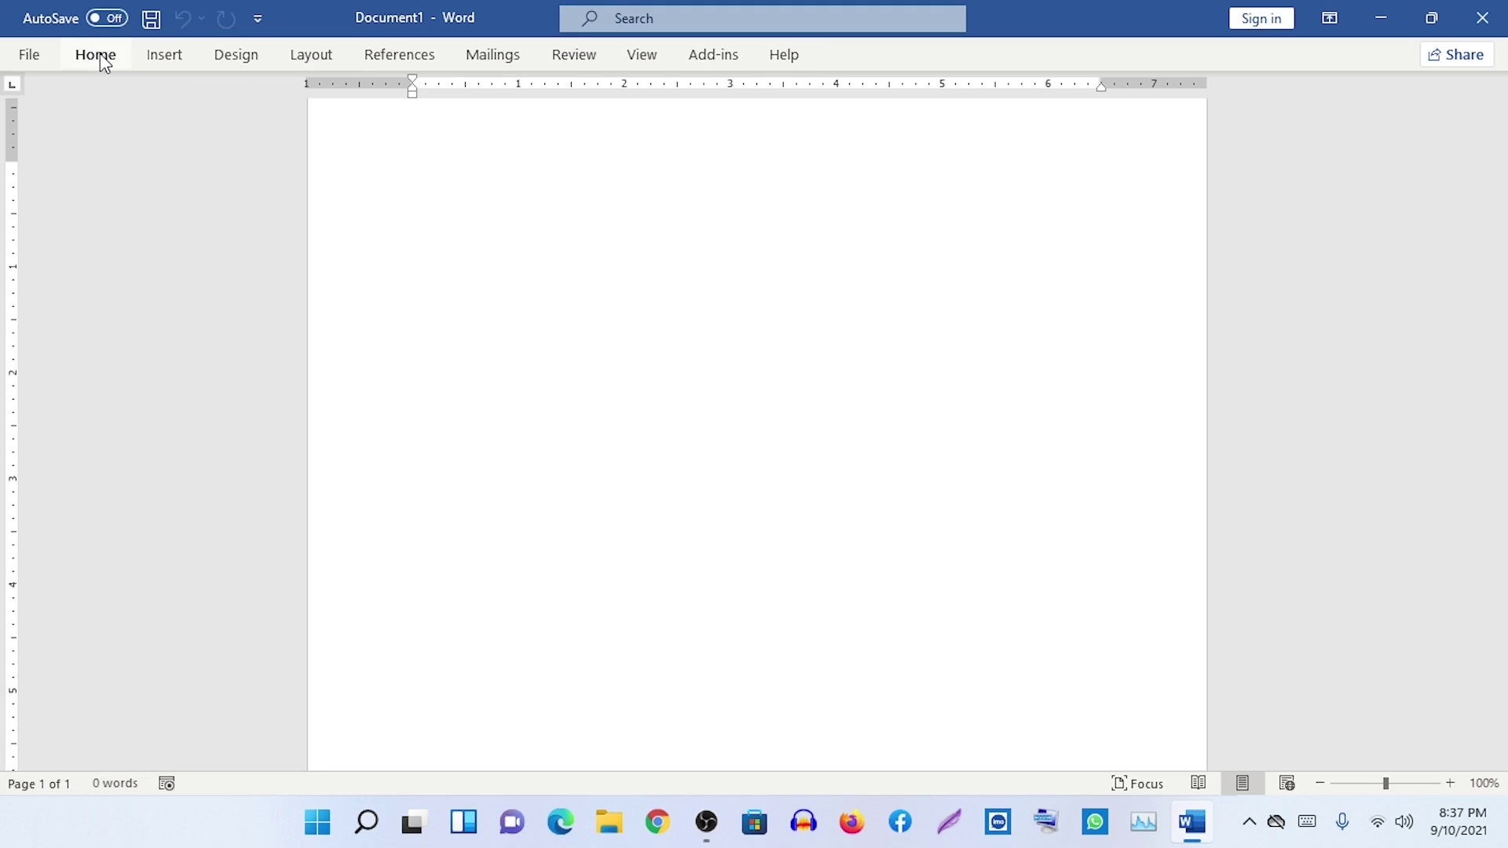
# - Pin the ribbon open from the Home tab, collapse it with Ctrl+F1, then expand it again
pyautogui.click(102, 64)
pyautogui.doubleClick(102, 64)
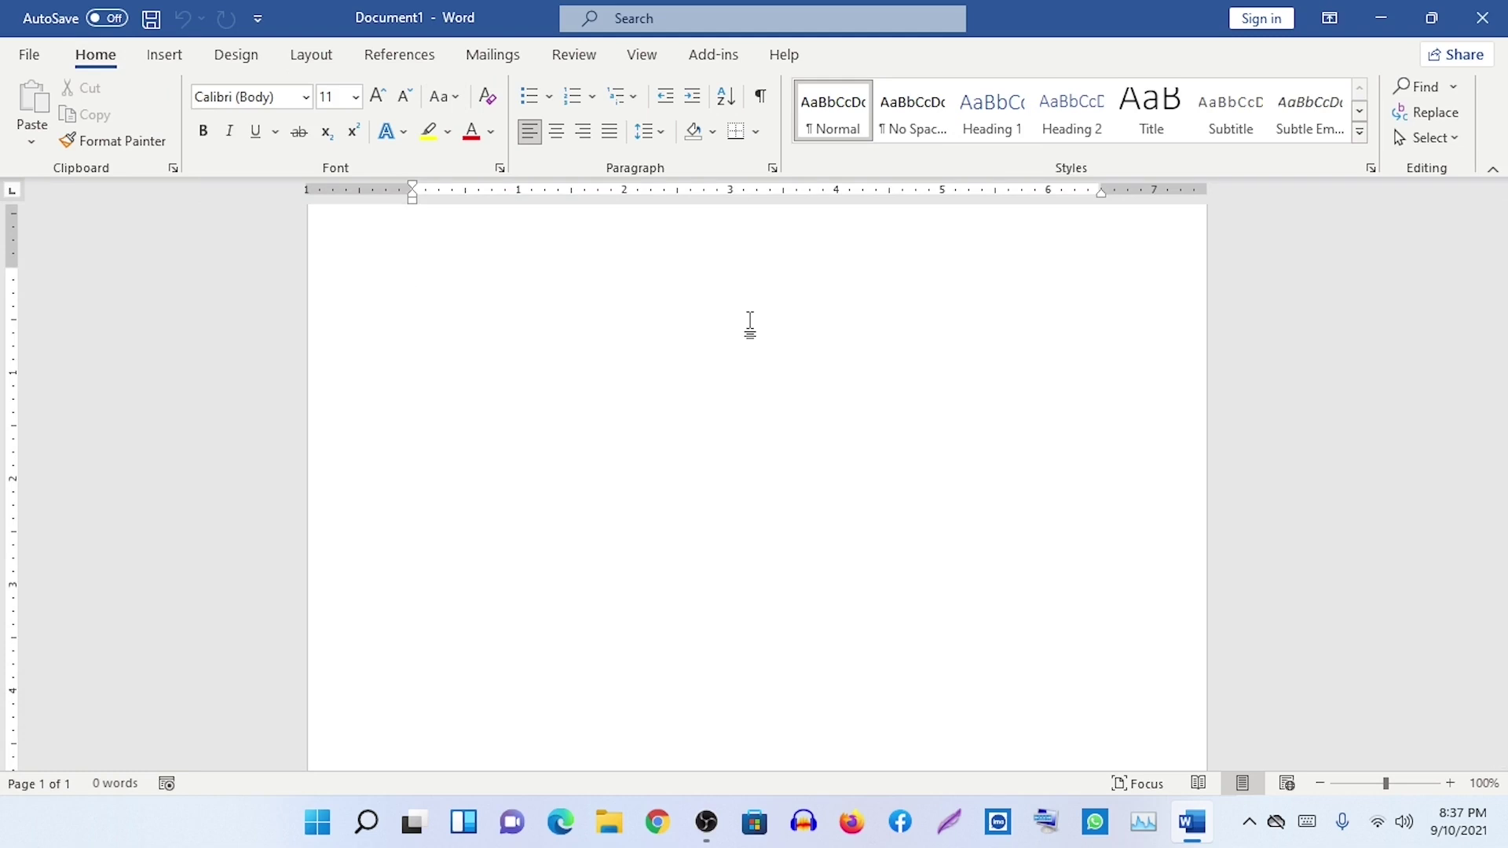
pyautogui.press('ctrl+F1')
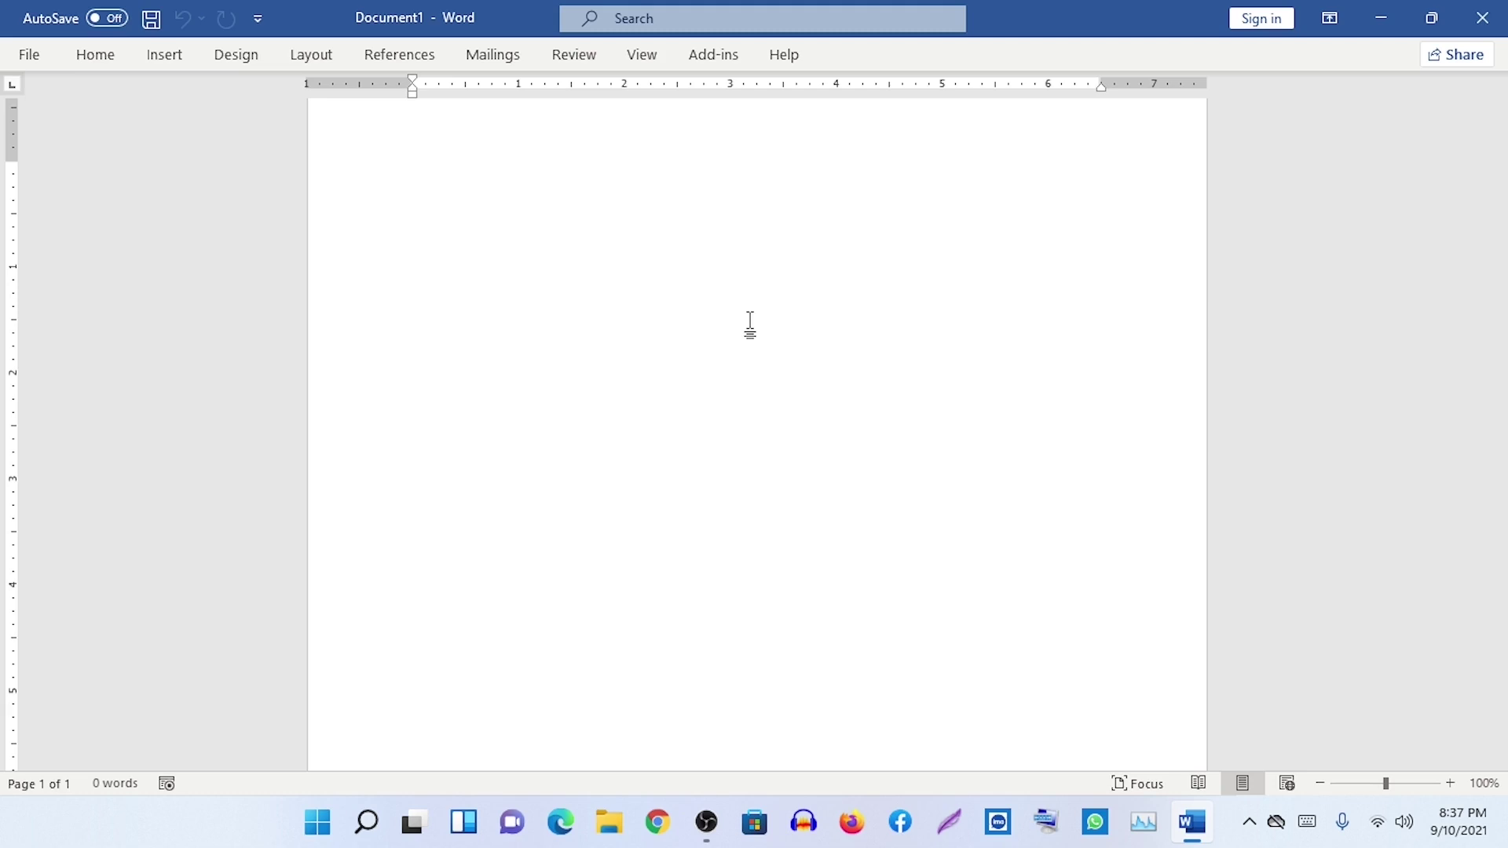
pyautogui.press('ctrl+F1')
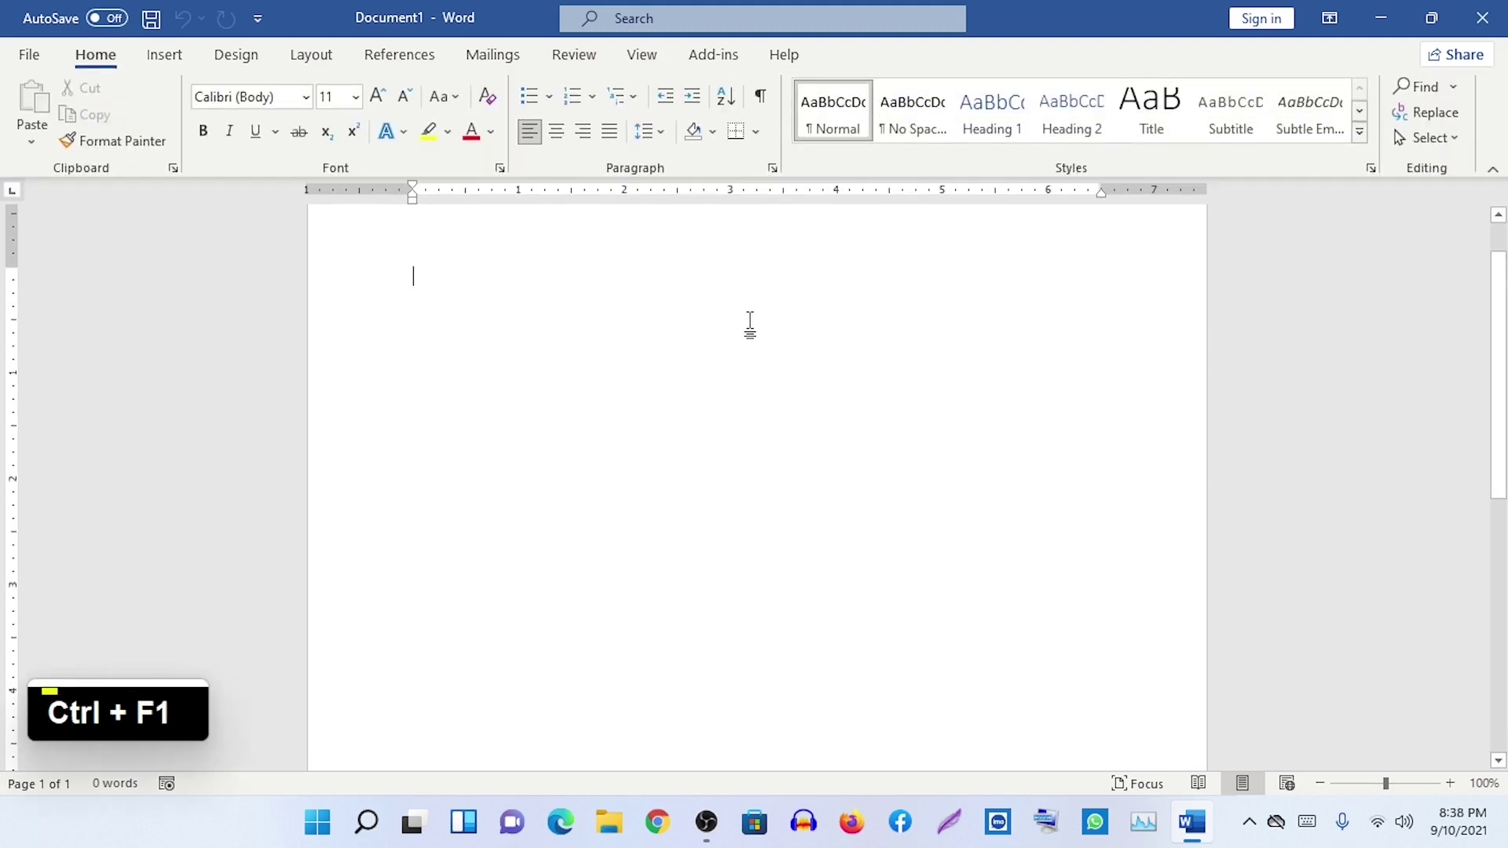